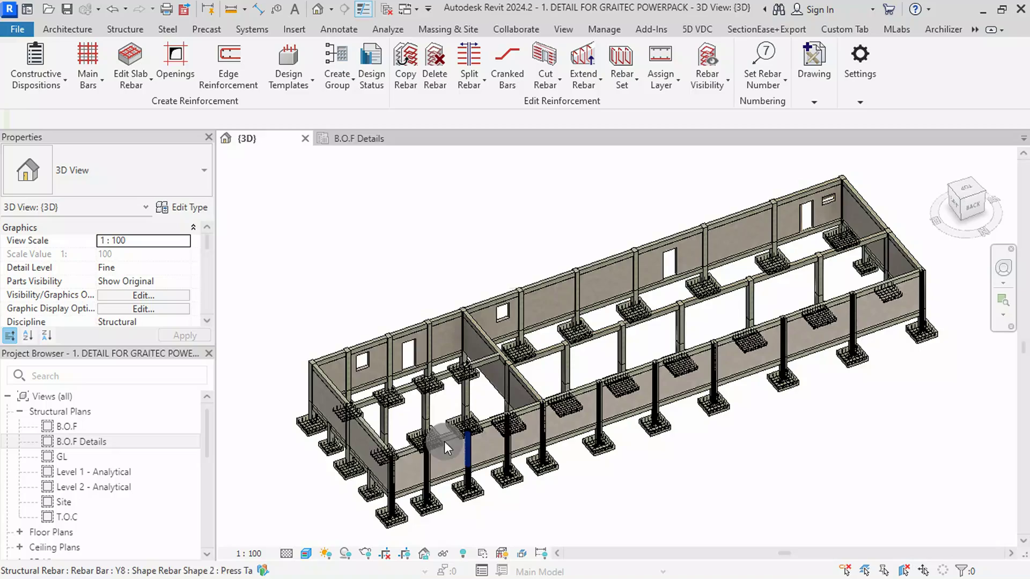
- Pan and zoom along the reinforced wall columns to review their reinforcement details
{"action": "scroll", "scroll_direction": "up", "scroll_amount": 3}
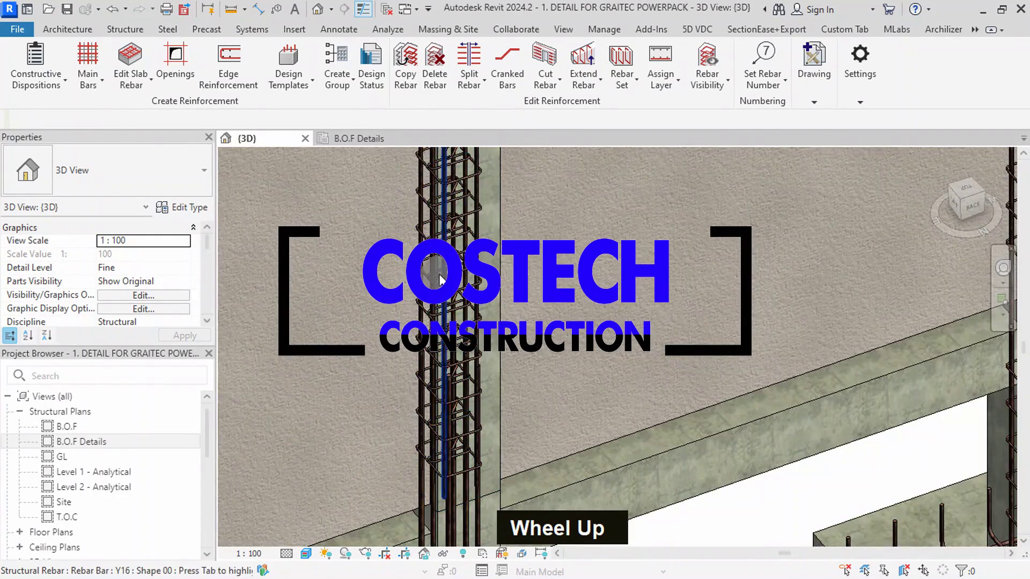
{"action": "scroll", "scroll_direction": "down", "scroll_amount": 3}
{"action": "scroll", "scroll_direction": "up", "scroll_amount": 3}
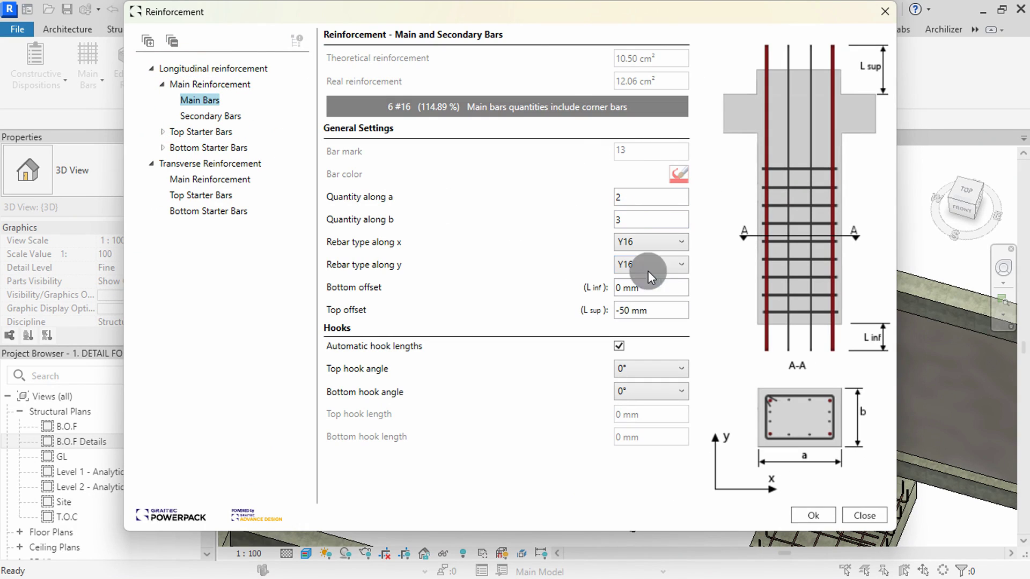
{"action": "middle_click", "coordinate": [580, 263]}
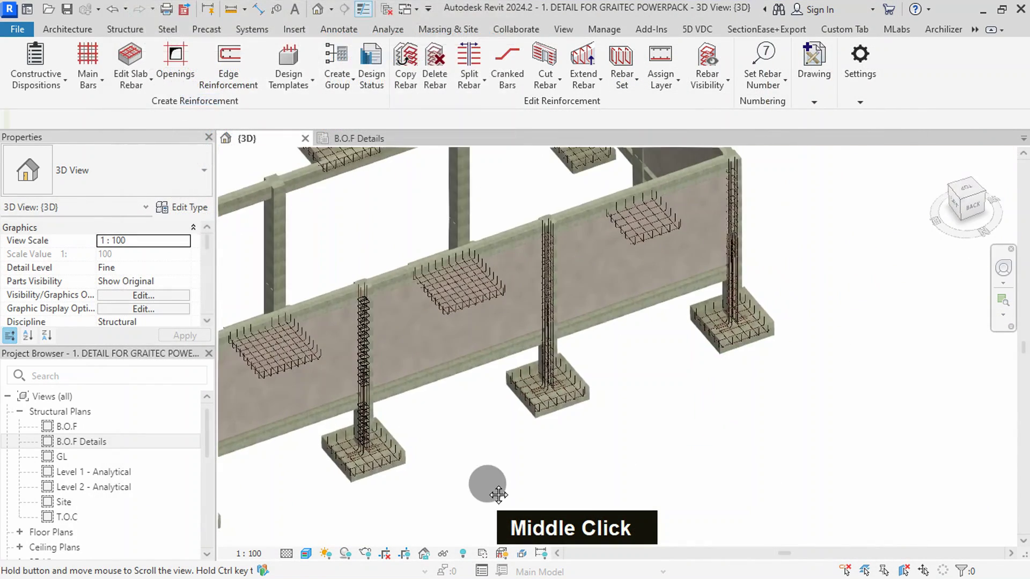
{"action": "scroll", "scroll_direction": "up", "scroll_amount": 3}
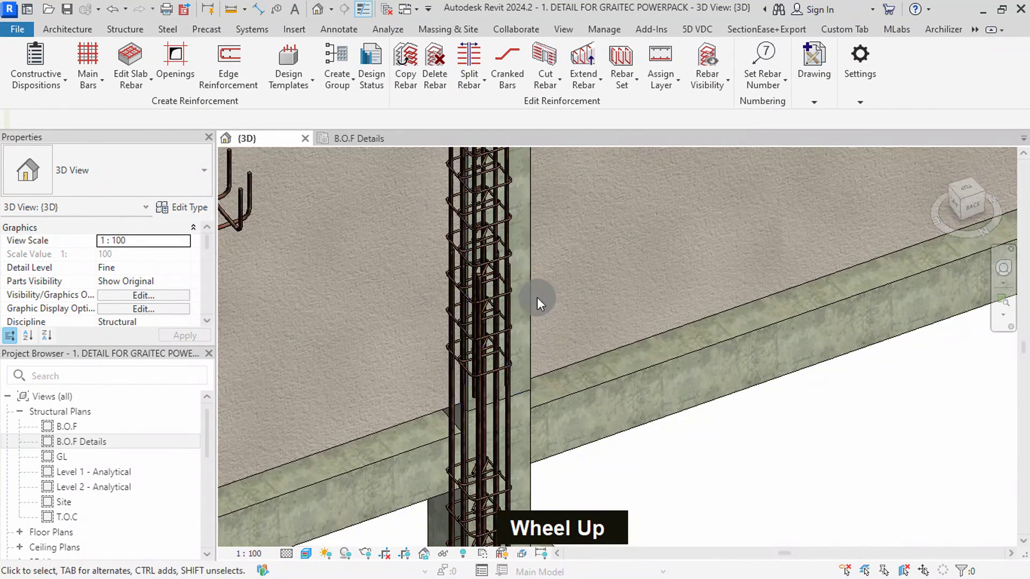
{"action": "scroll", "scroll_direction": "down", "scroll_amount": 3}
{"action": "scroll", "scroll_direction": "up", "scroll_amount": 3}
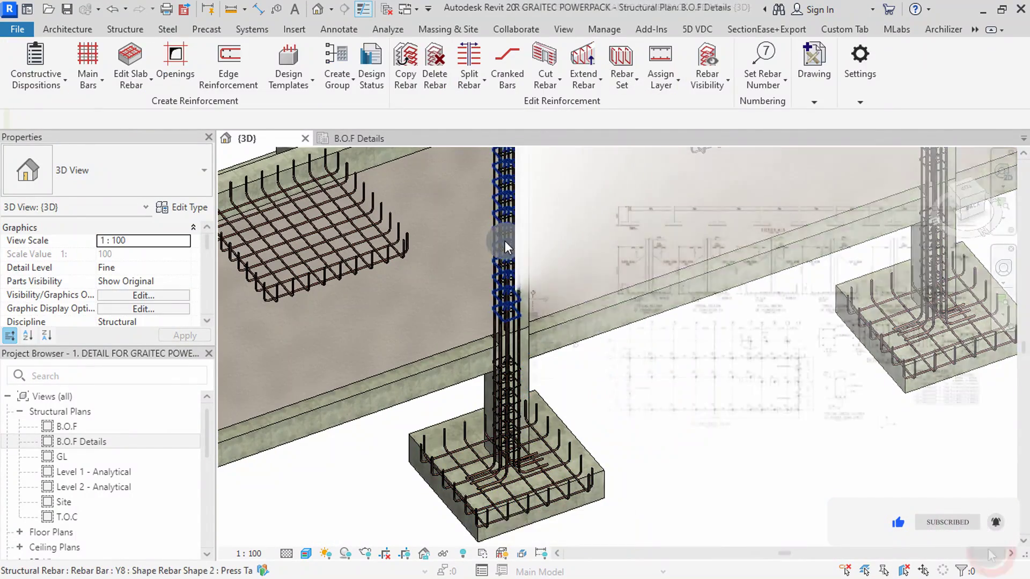
{"action": "scroll", "scroll_direction": "up", "scroll_amount": 3}
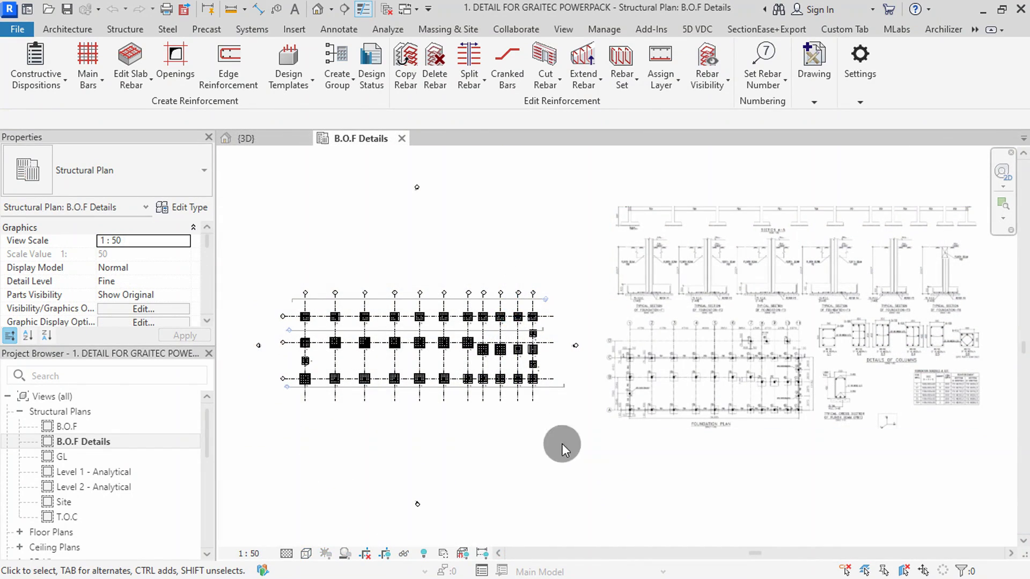
{"action": "scroll", "scroll_direction": "up", "scroll_amount": 3}
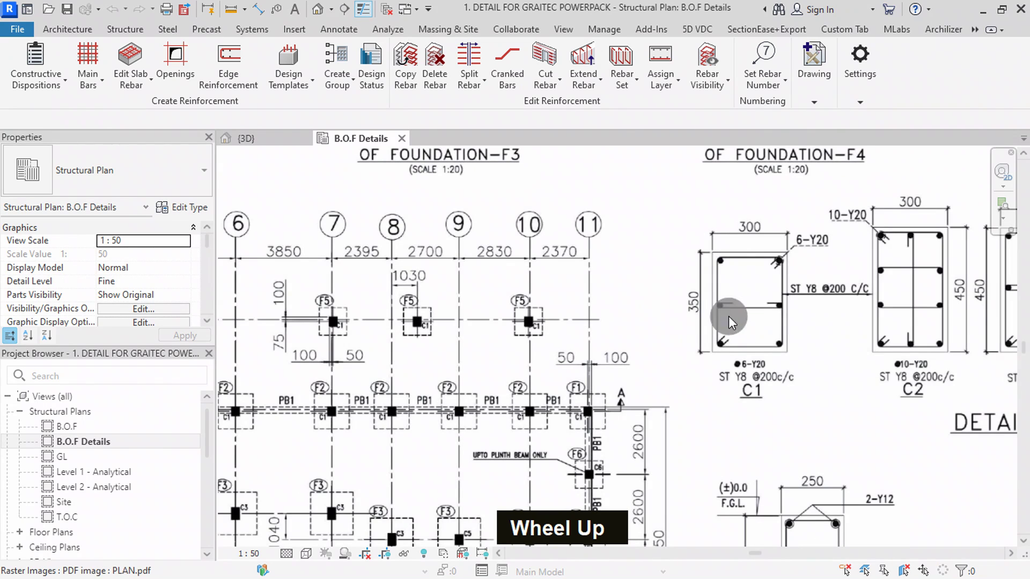
{"action": "middle_click", "coordinate": [823, 361]}
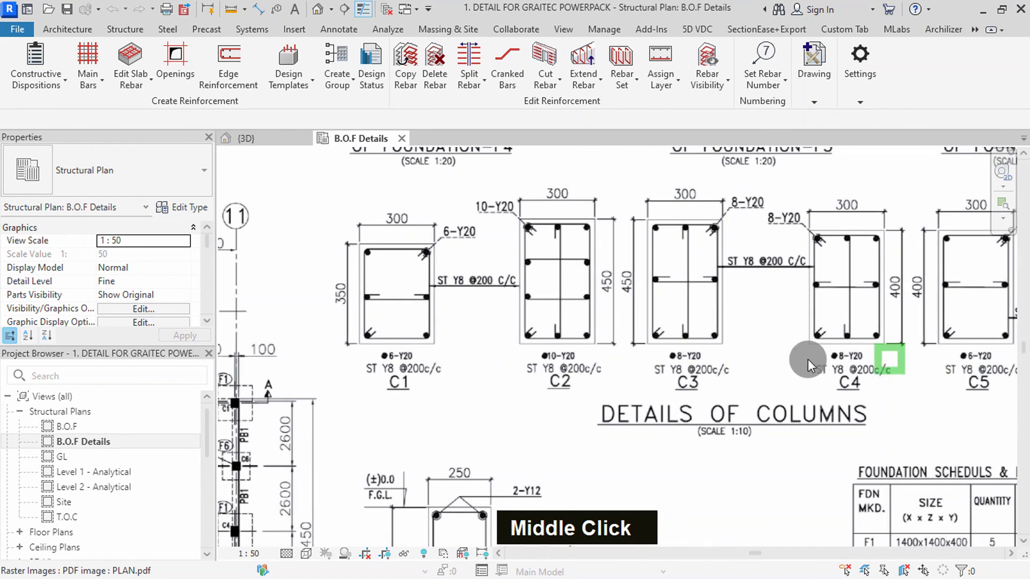
- Use the context menus on the C1 column and the F2 footings to select matching elements
{"action": "scroll", "scroll_direction": "up", "scroll_amount": 3}
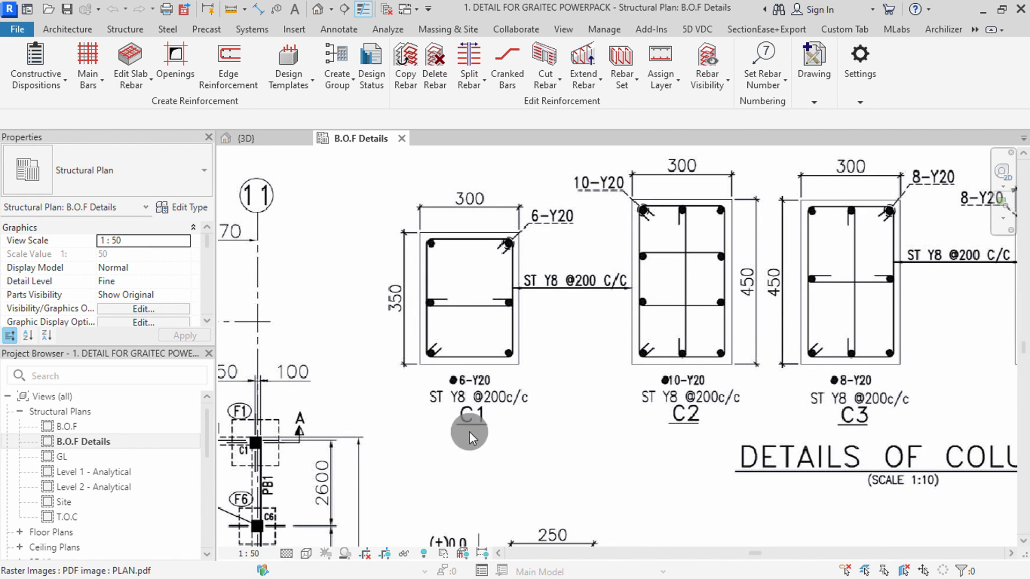
{"action": "scroll", "scroll_direction": "down", "scroll_amount": 3}
{"action": "scroll", "scroll_direction": "up", "scroll_amount": 3}
{"action": "scroll", "scroll_direction": "down", "scroll_amount": 3}
{"action": "scroll", "scroll_direction": "up", "scroll_amount": 3}
{"action": "scroll", "scroll_direction": "down", "scroll_amount": 3}
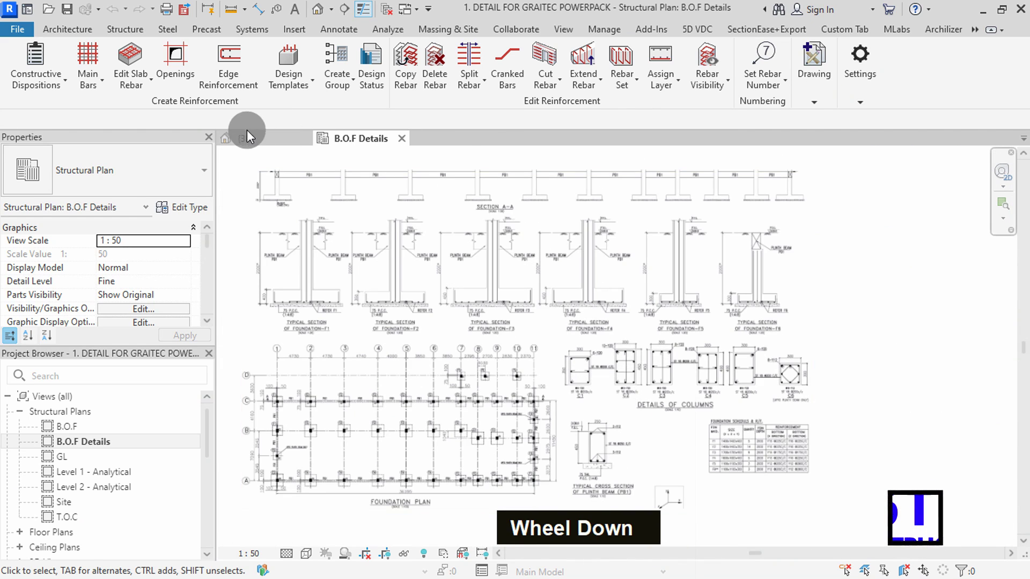
{"action": "scroll", "scroll_direction": "up", "scroll_amount": 3}
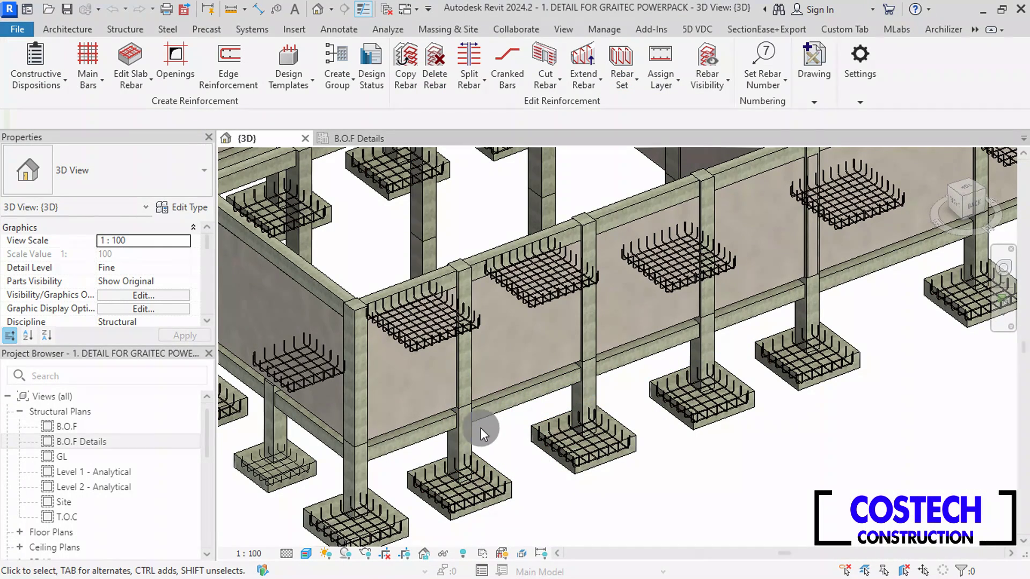
{"action": "right_click", "coordinate": [469, 442]}
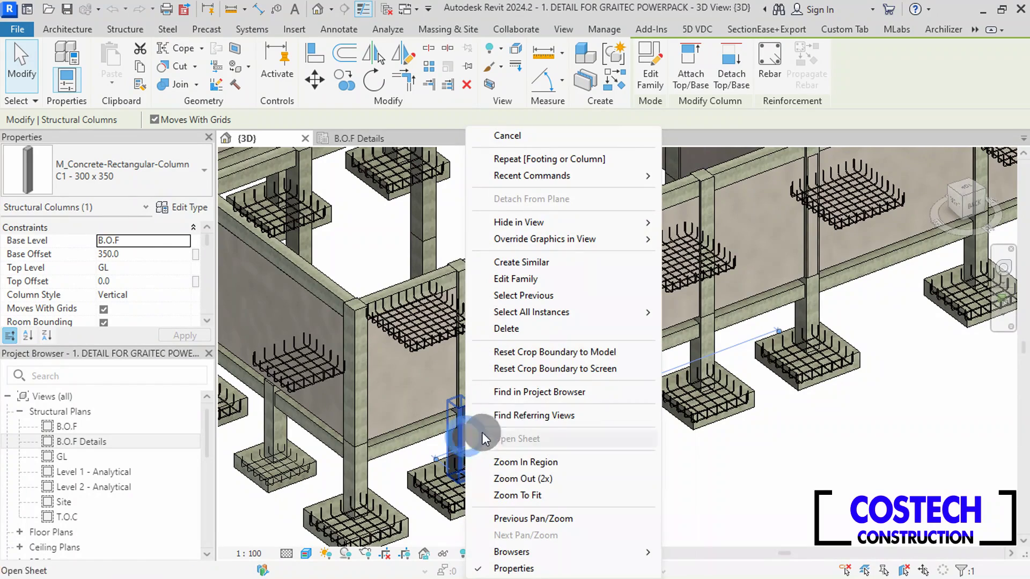
{"action": "right_click", "coordinate": [701, 316]}
{"action": "scroll", "scroll_direction": "down", "scroll_amount": 3}
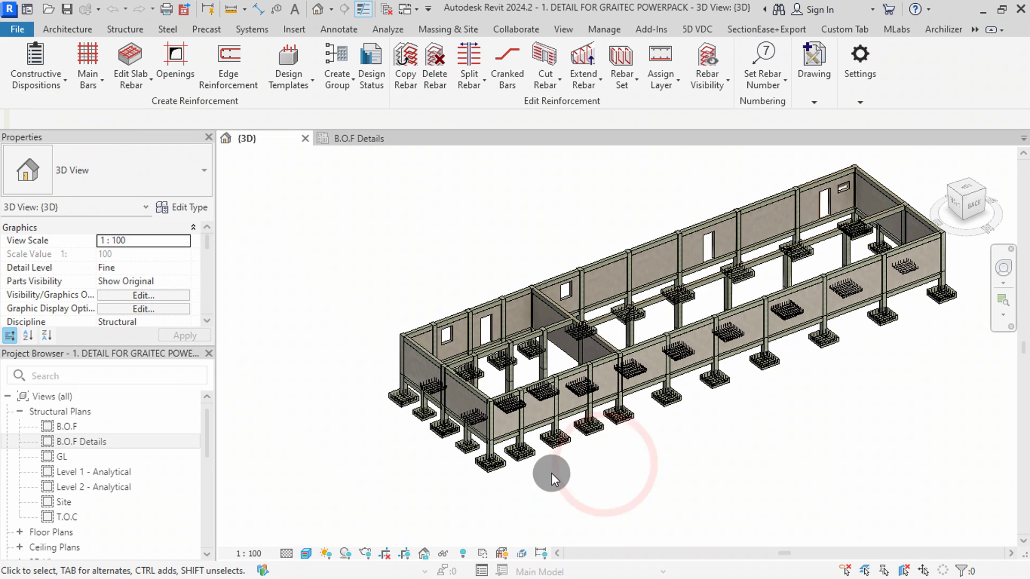
{"action": "scroll", "scroll_direction": "up", "scroll_amount": 3}
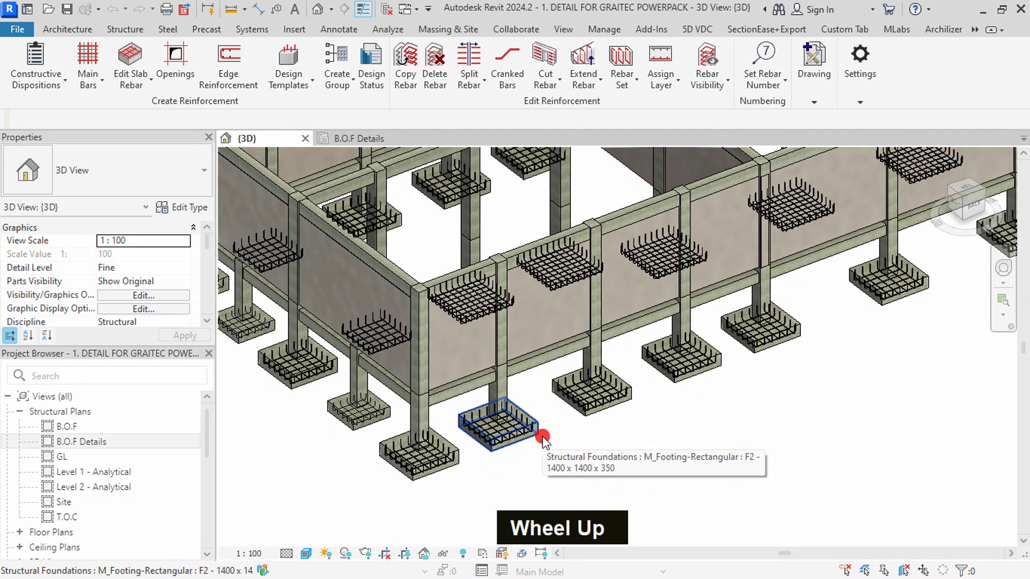
{"action": "right_click", "coordinate": [549, 443]}
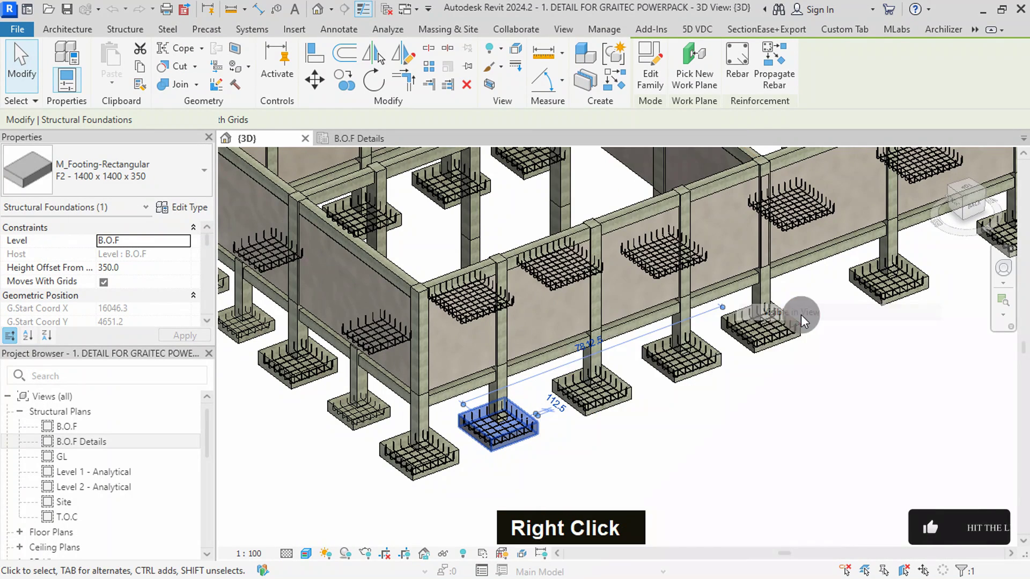
- Start a column design group named 'C1 BASE Cols' and begin picking the wall-line columns
{"action": "scroll", "scroll_direction": "down", "scroll_amount": 3}
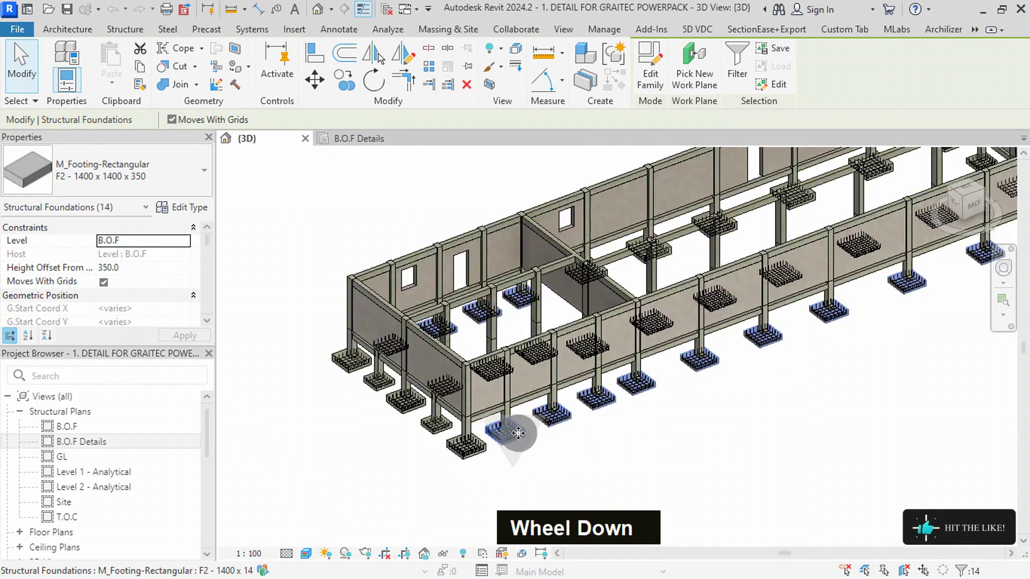
{"action": "scroll", "scroll_direction": "up", "scroll_amount": 3}
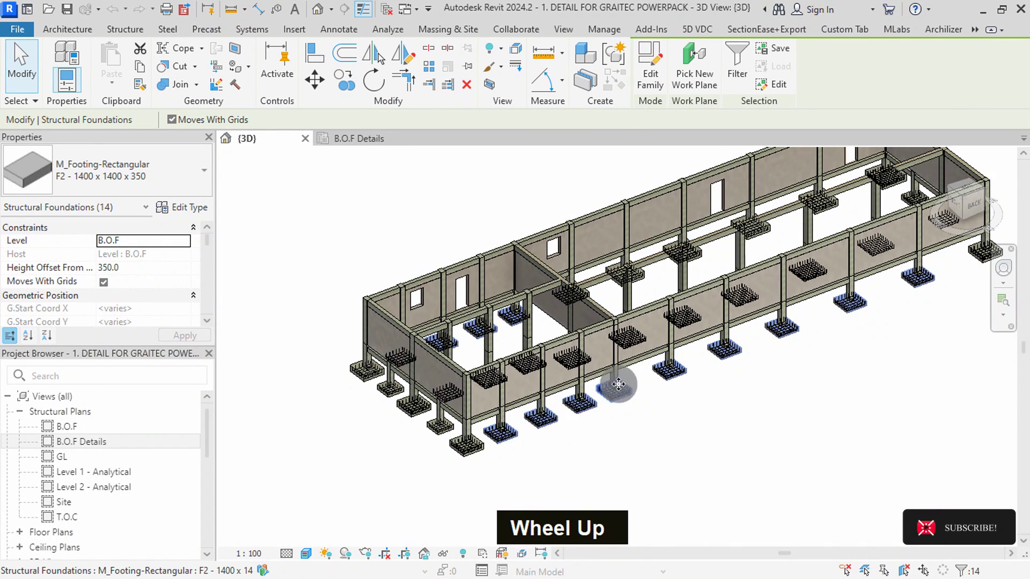
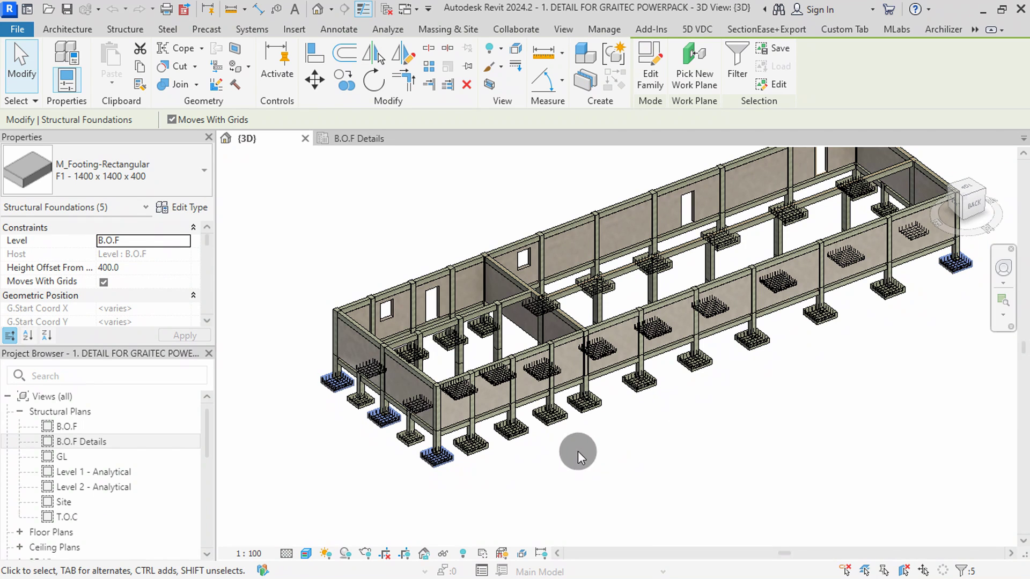
{"action": "scroll", "scroll_direction": "up", "scroll_amount": 3}
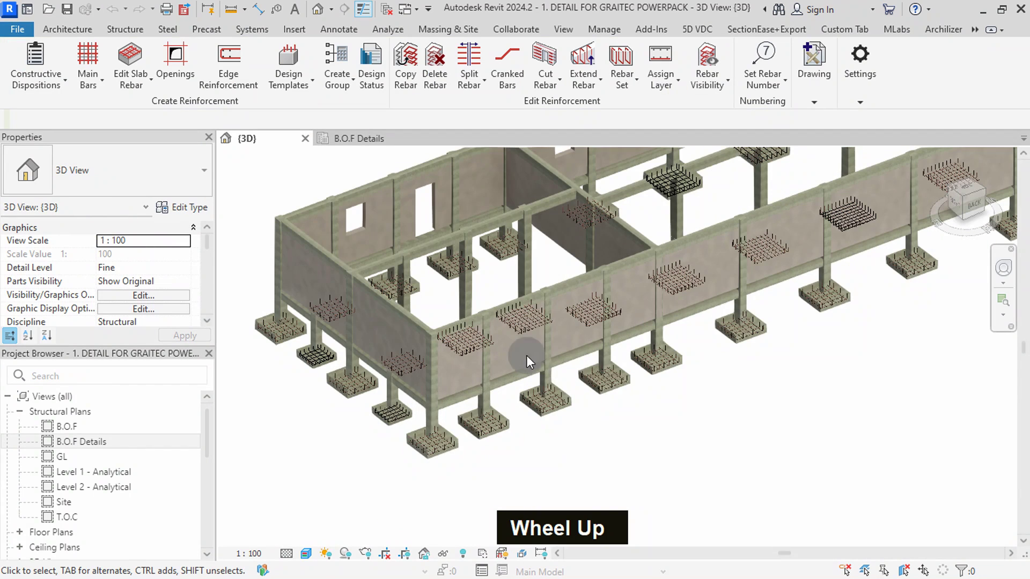
{"action": "middle_click", "coordinate": [627, 417]}
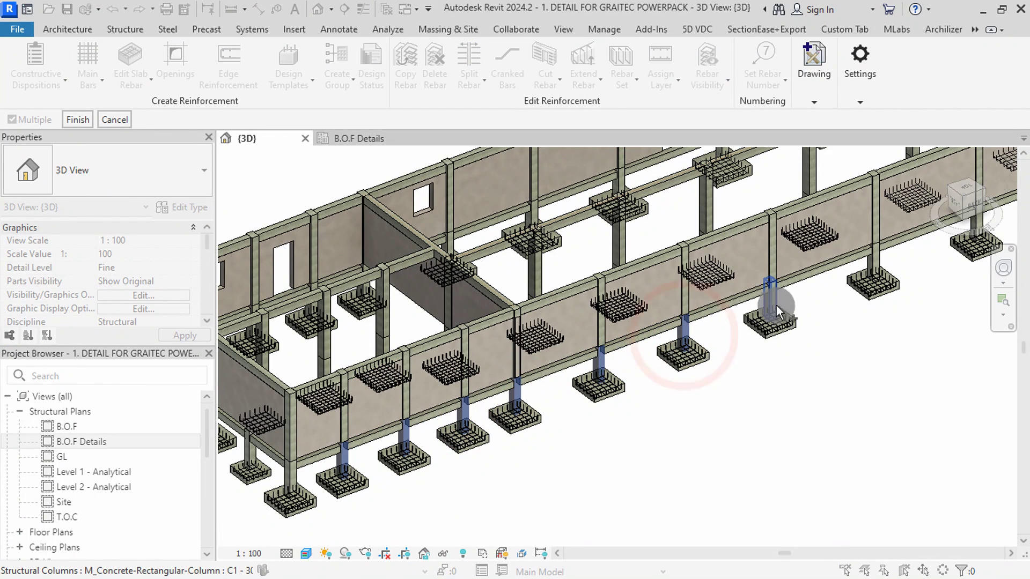
{"action": "middle_click", "coordinate": [915, 337]}
{"action": "scroll", "scroll_direction": "up", "scroll_amount": 3}
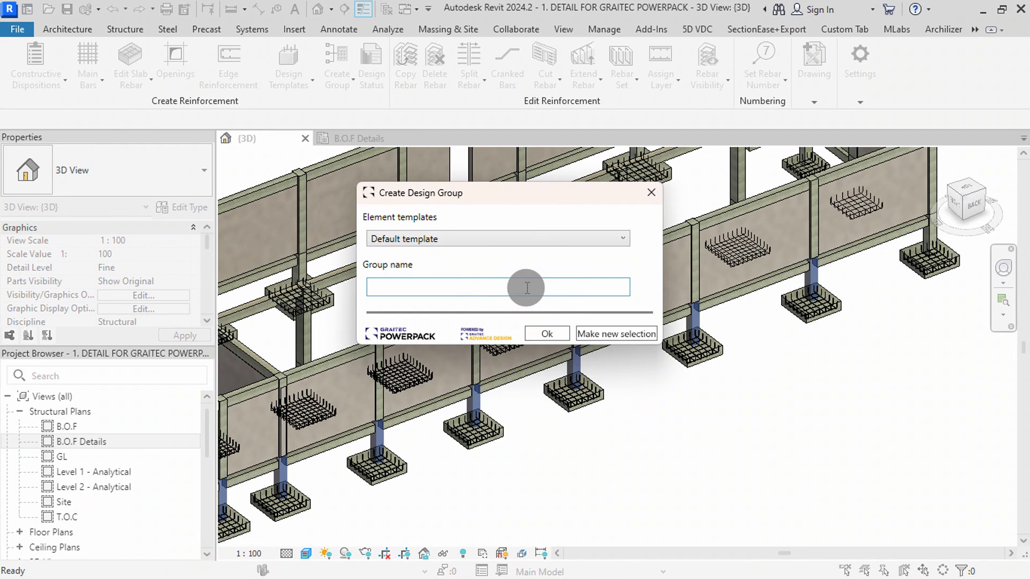
{"action": "type", "text": "ca1"}
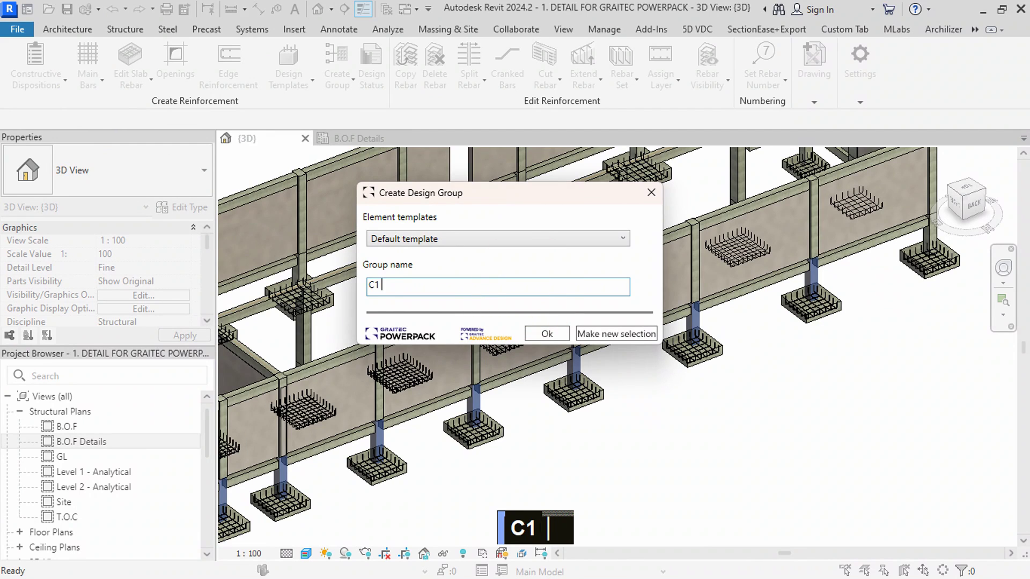
{"action": "type", "text": "base cC1 BASE Cols"}
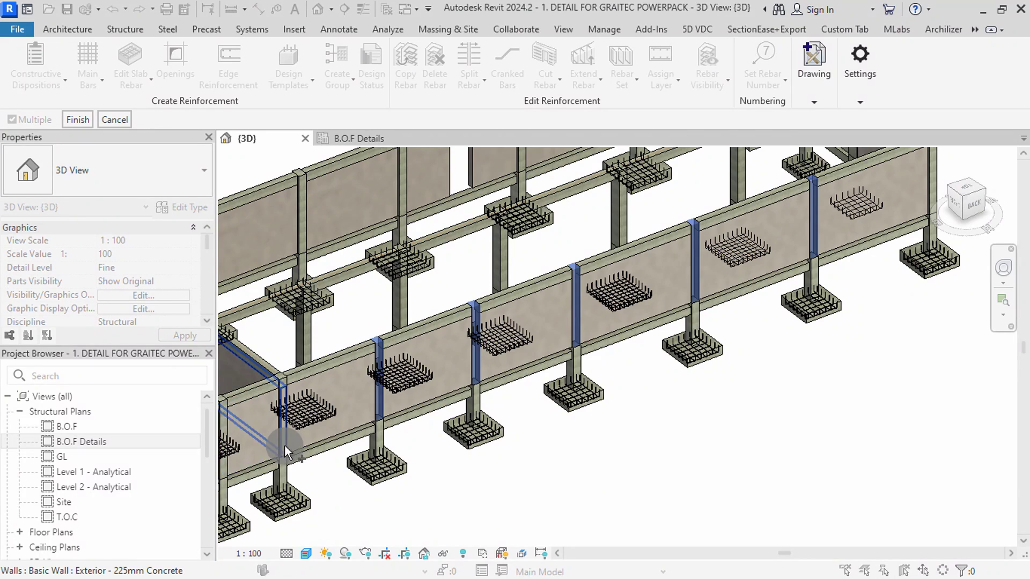
- Group the front-row columns as 'C1 TOP Cols' and bring up their reinforcement assumptions
{"action": "scroll", "scroll_direction": "up", "scroll_amount": 3}
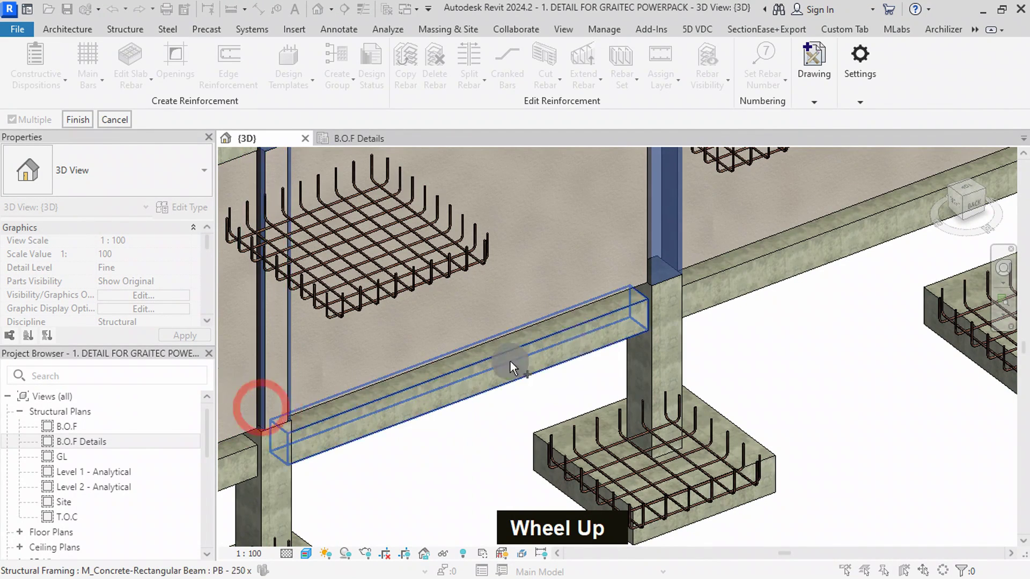
{"action": "scroll", "scroll_direction": "down", "scroll_amount": 3}
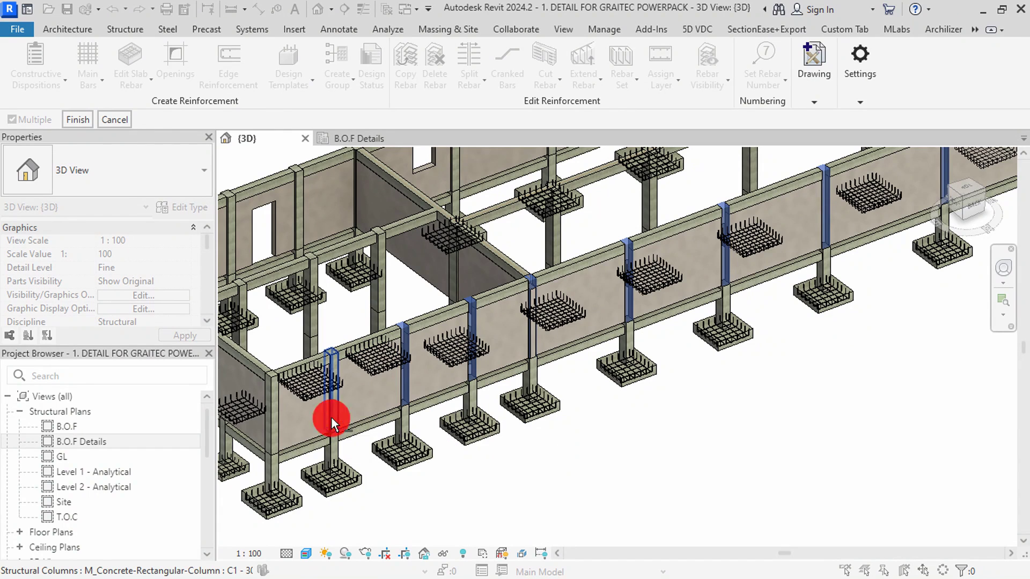
{"action": "scroll", "scroll_direction": "down", "scroll_amount": 3}
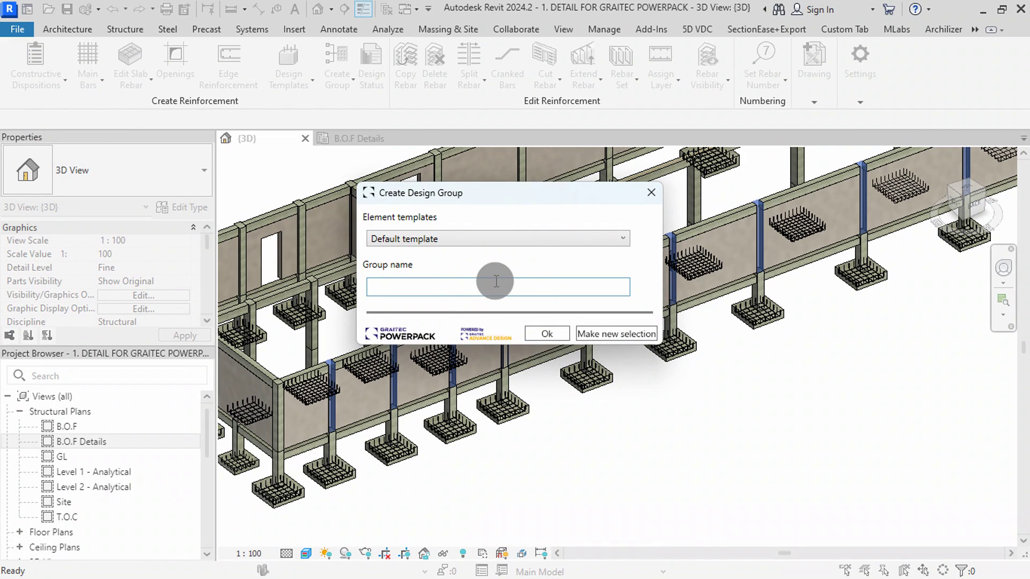
{"action": "type", "text": "c1"}
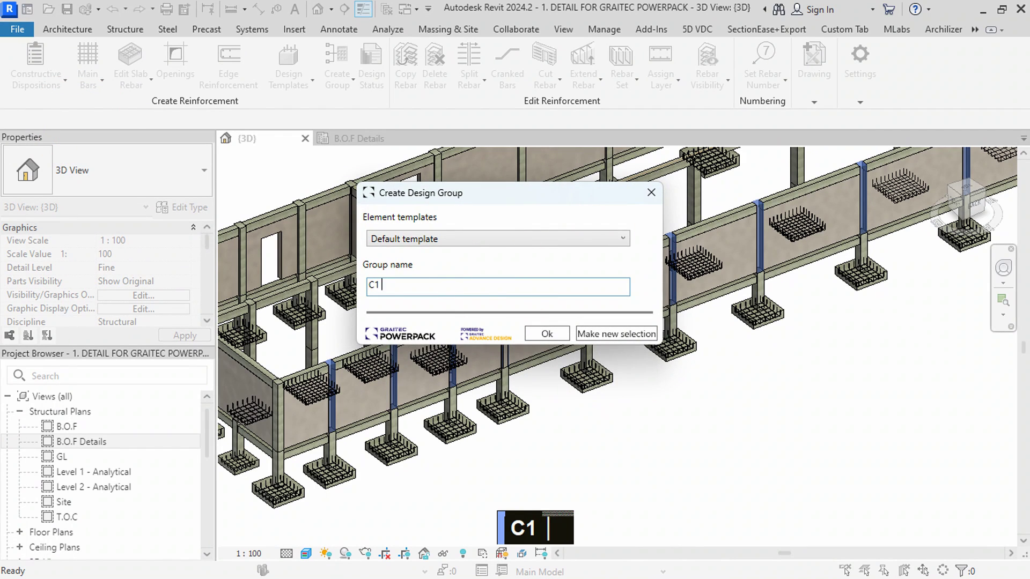
{"action": "type", "text": "top cC1 TOP Cols"}
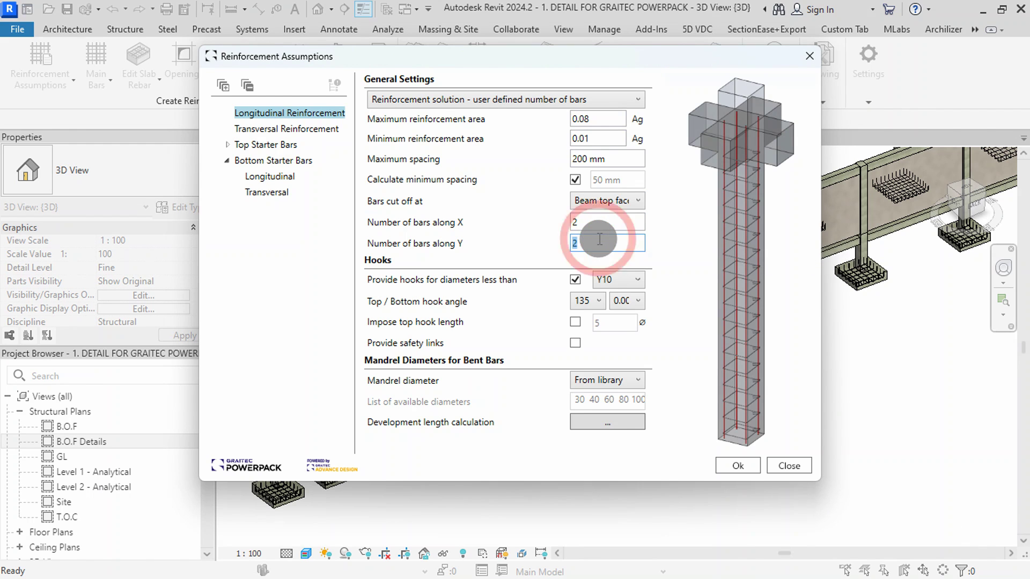
- Set 2 × 3 longitudinal bars cut off at the beam top face with uniform 200 mm link spacing
{"action": "type", "text": "3"}
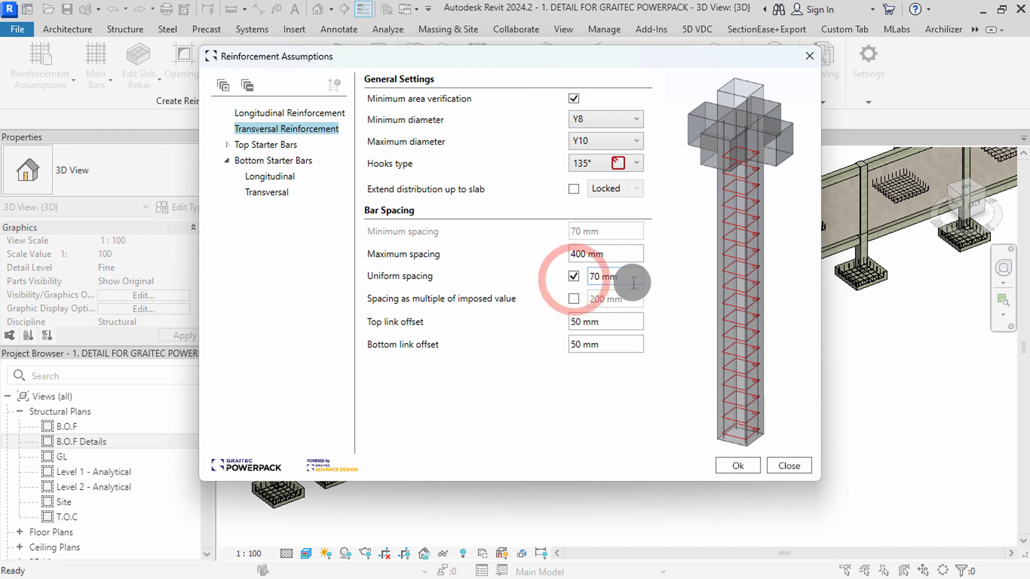
{"action": "type", "text": "20"}
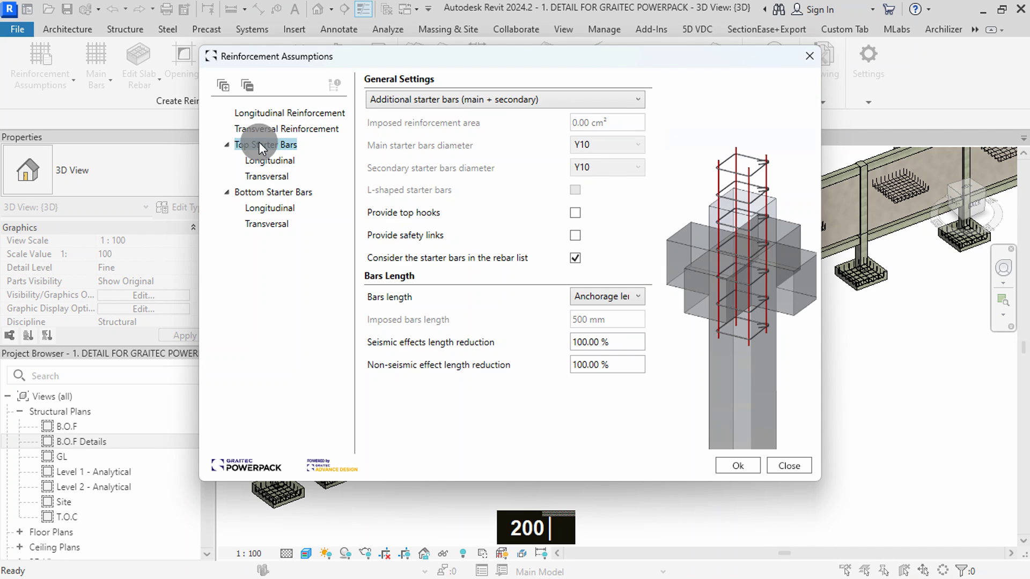
- Make bottom starters L-shaped, exterior extended column bars with an imposed length of 200/35
{"action": "type", "text": "0"}
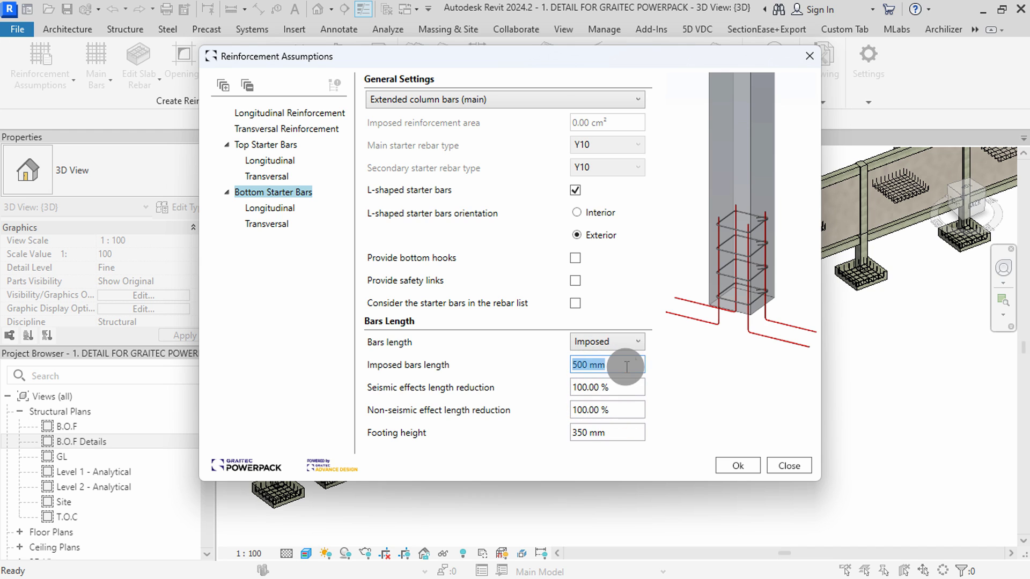
{"action": "type", "text": "200 35"}
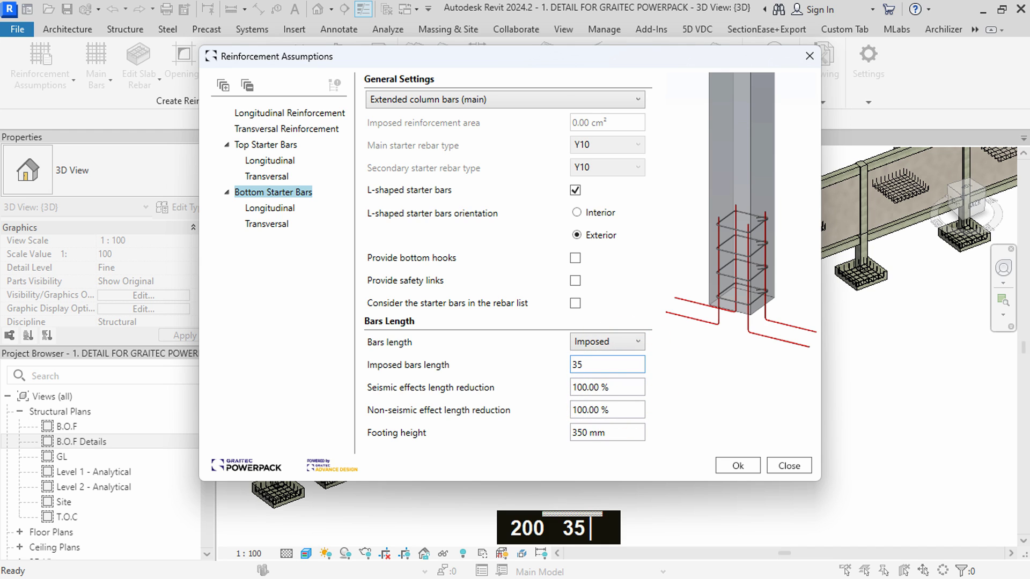
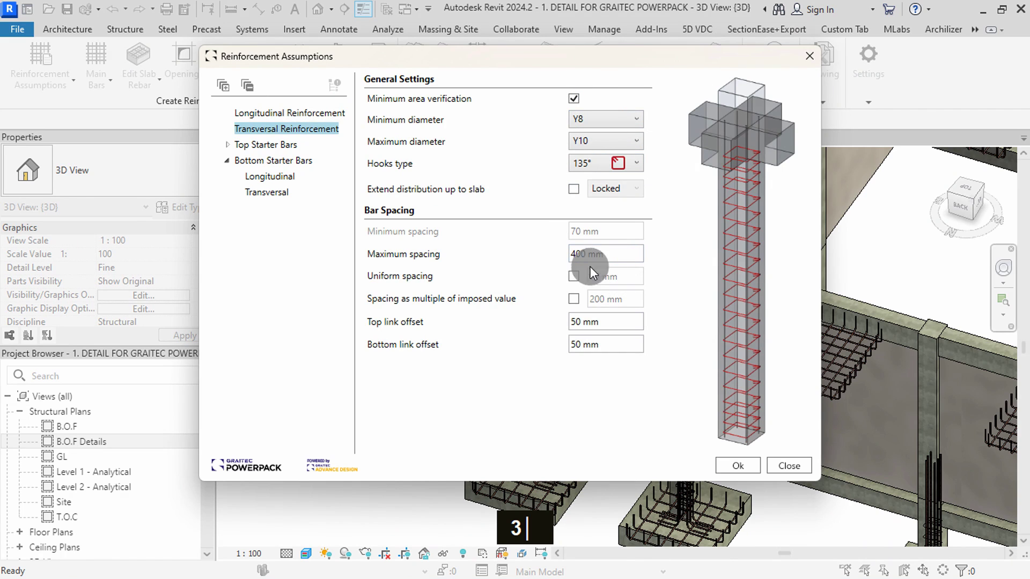
- Set uniform 200 mm link spacing, confirm, and check C1 TOP Cols in Design Status
{"action": "type", "text": "20"}
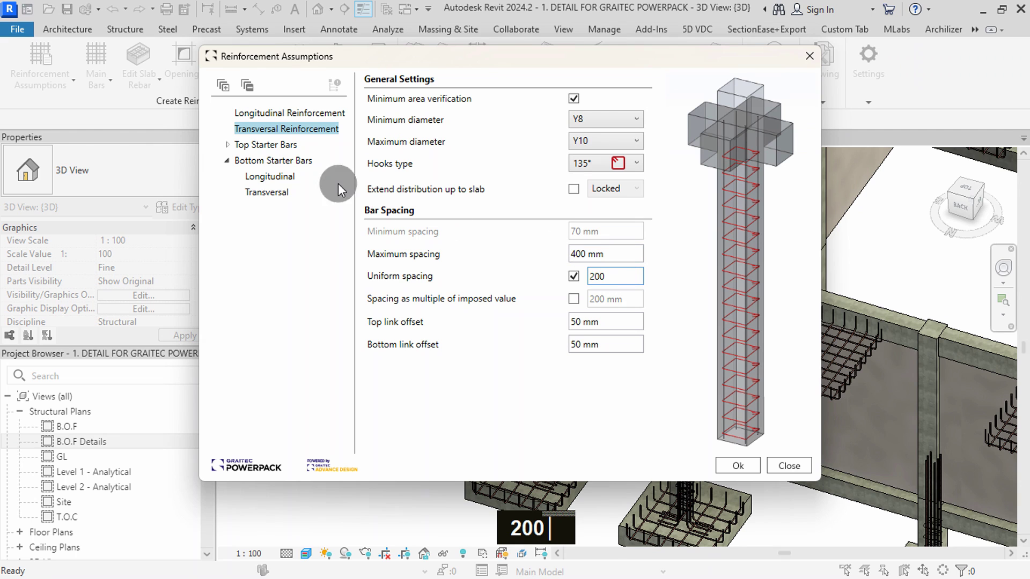
{"action": "type", "text": "0"}
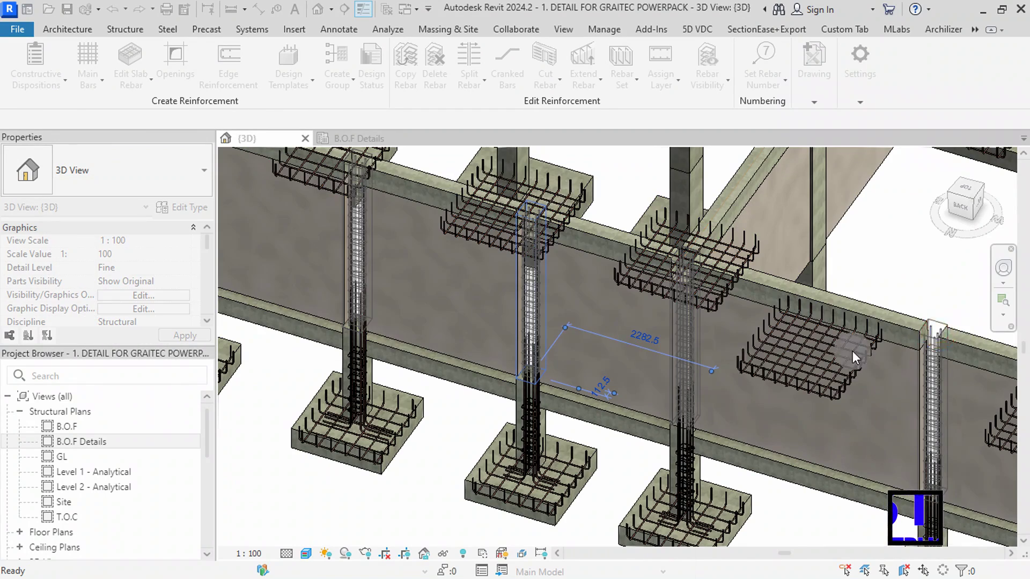
- Orbit the model to inspect the selected column's base and footings before editing its main bars
{"action": "scroll", "scroll_direction": "up", "scroll_amount": 3}
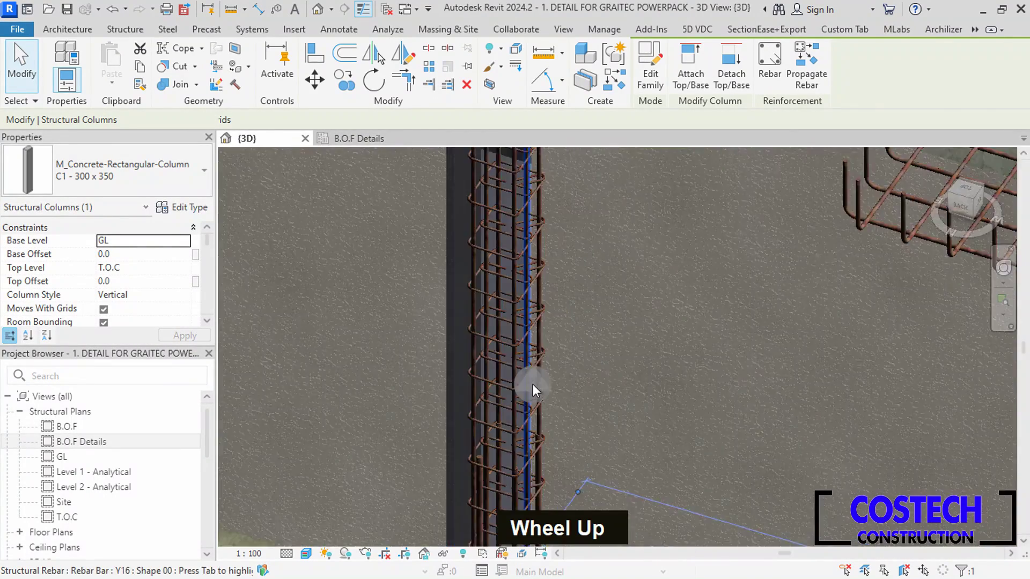
{"action": "scroll", "scroll_direction": "down", "scroll_amount": 3}
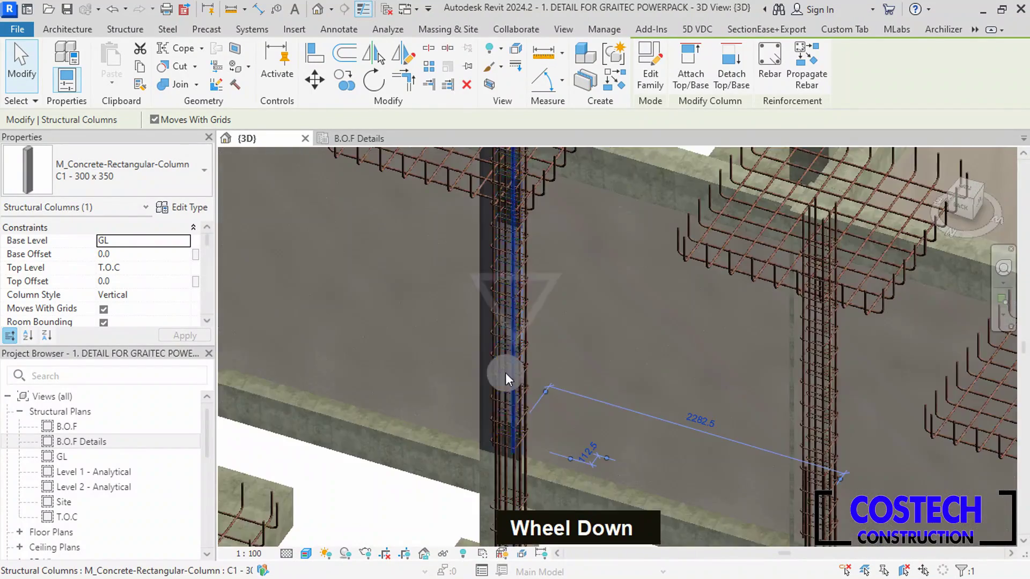
{"action": "scroll", "scroll_direction": "up", "scroll_amount": 3}
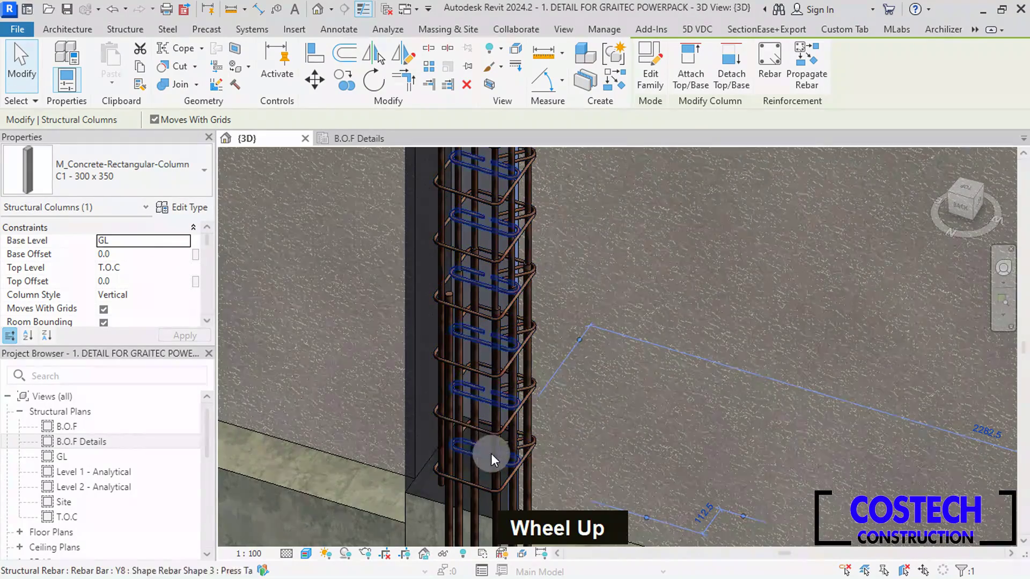
{"action": "scroll", "scroll_direction": "down", "scroll_amount": 3}
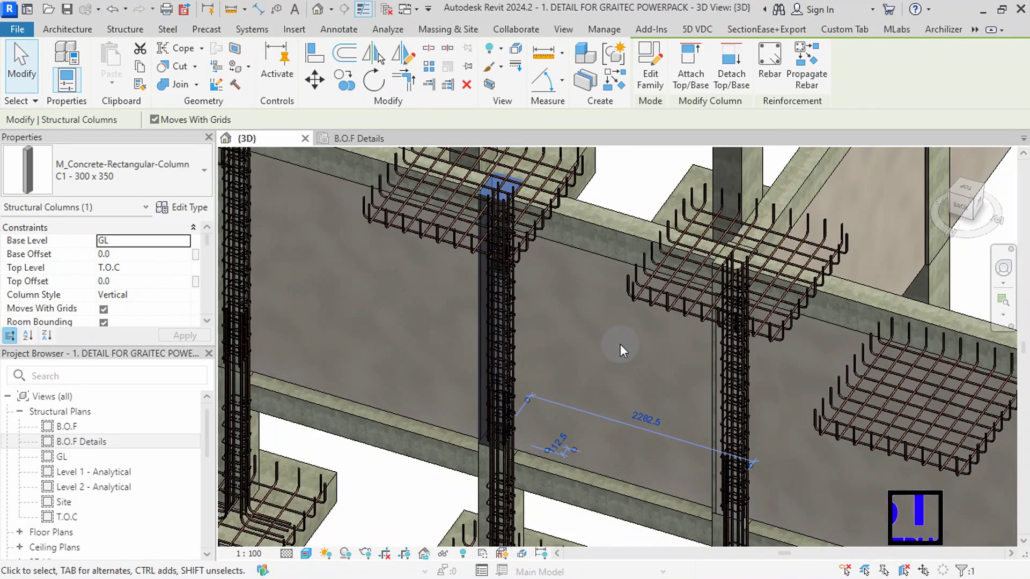
{"action": "middle_click", "coordinate": [626, 349]}
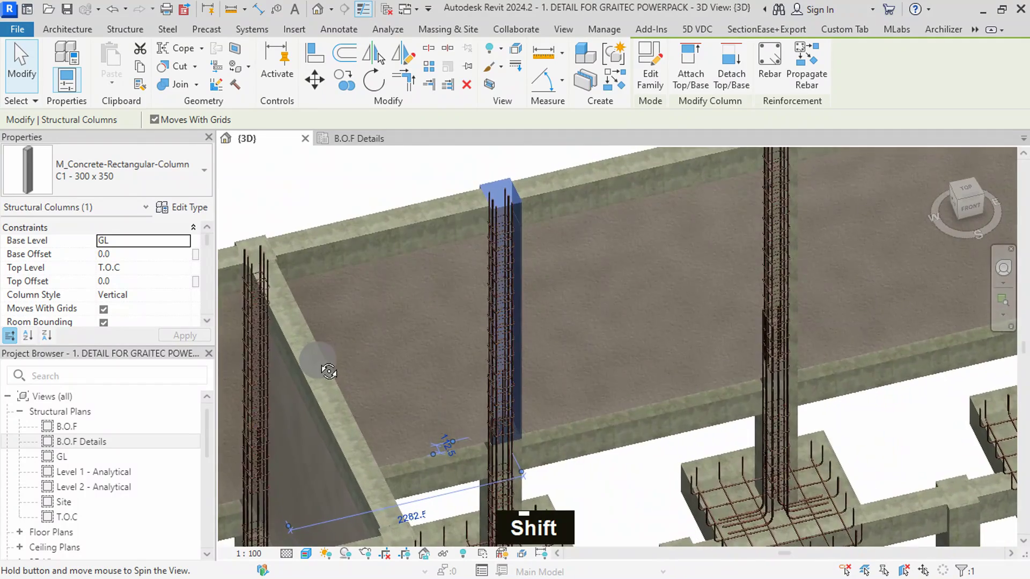
{"action": "scroll", "scroll_direction": "up", "scroll_amount": 3}
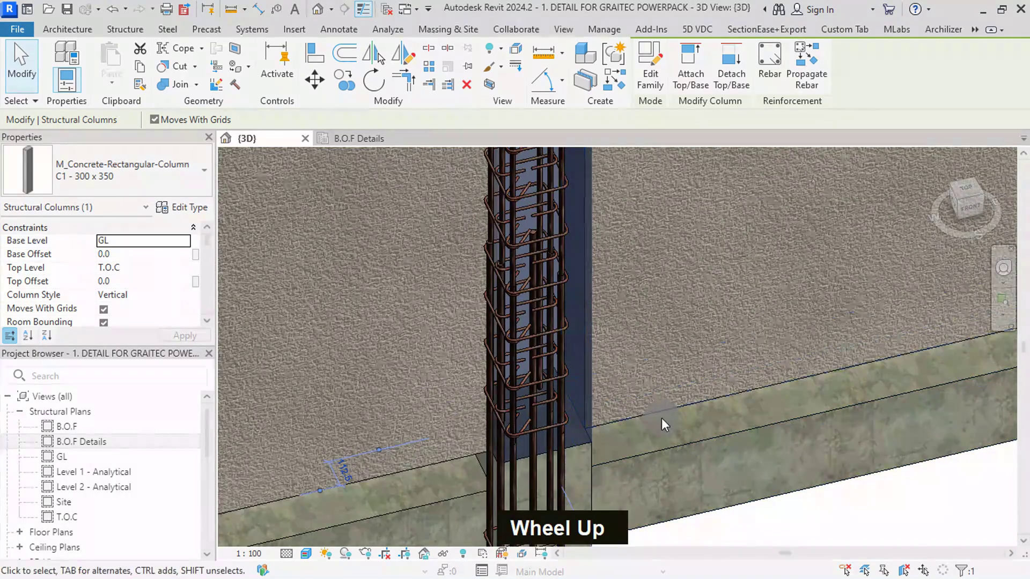
{"action": "scroll", "scroll_direction": "down", "scroll_amount": 3}
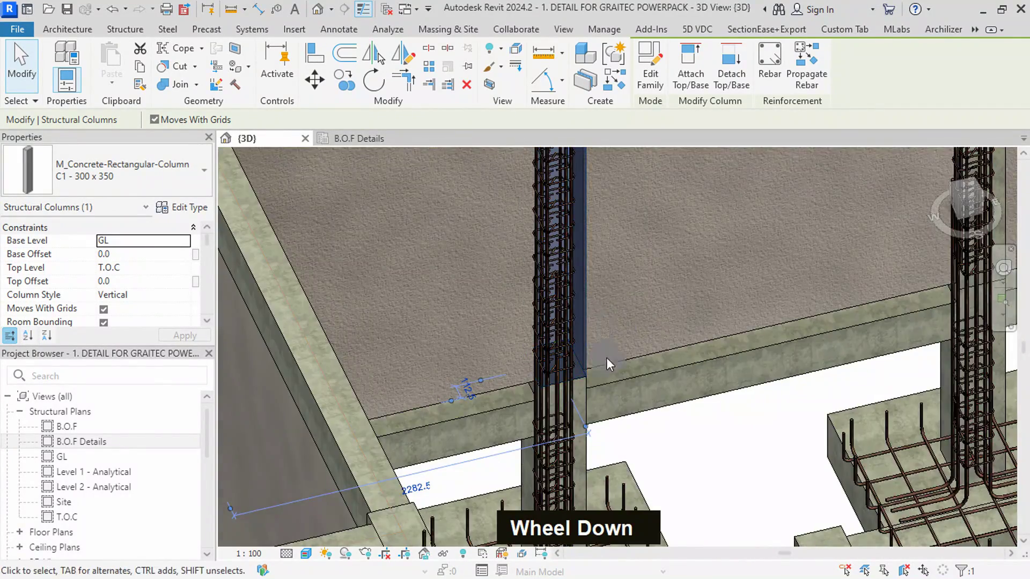
{"action": "middle_click", "coordinate": [635, 418]}
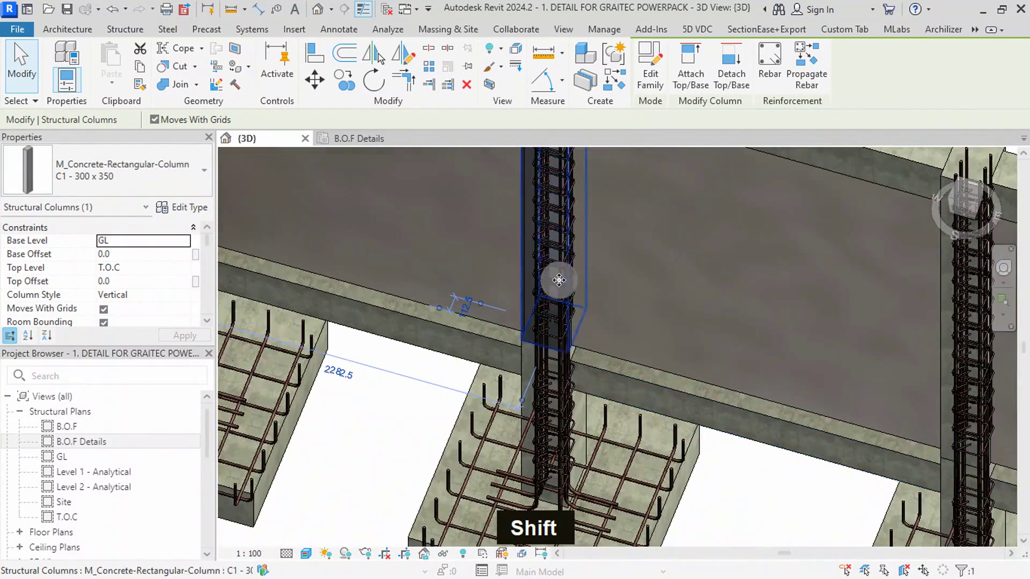
{"action": "scroll", "scroll_direction": "up", "scroll_amount": 3}
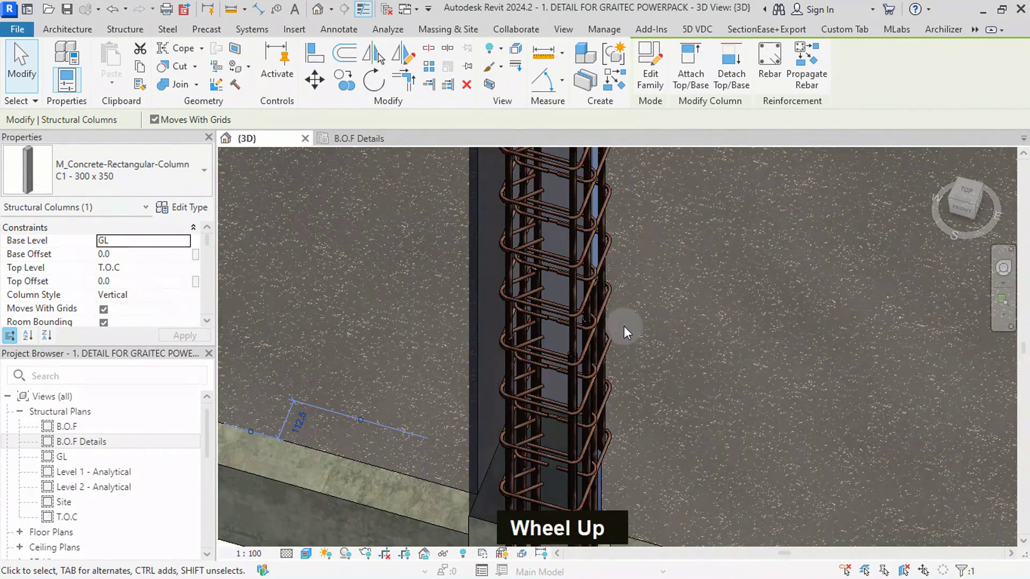
{"action": "scroll", "scroll_direction": "down", "scroll_amount": 3}
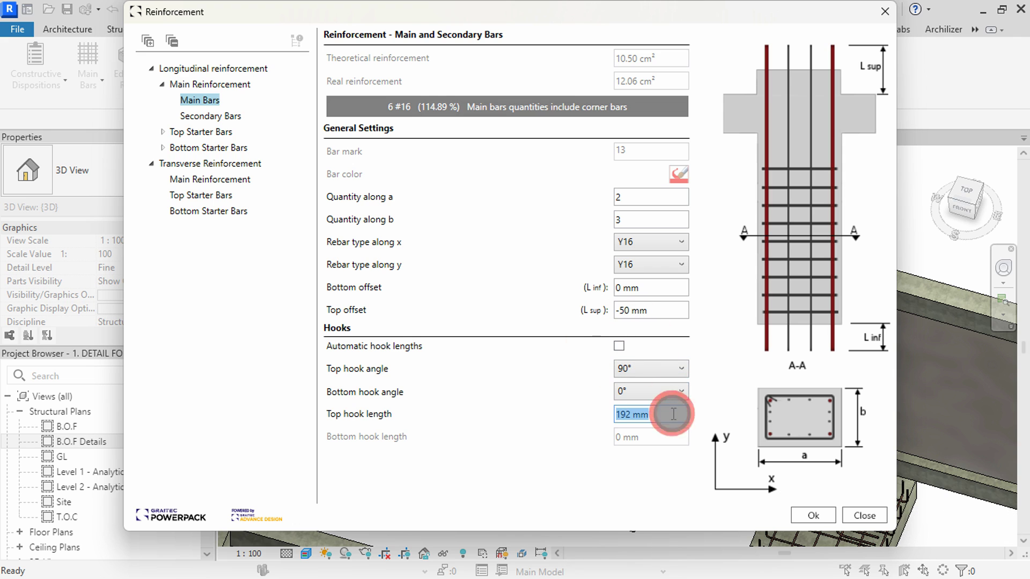
- Set Y16 main bars with 150 mm top hooks and Y8 links at 125/475 mm offsets, 200 mm spacing
{"action": "type", "text": "1"}
{"action": "type", "text": "5"}
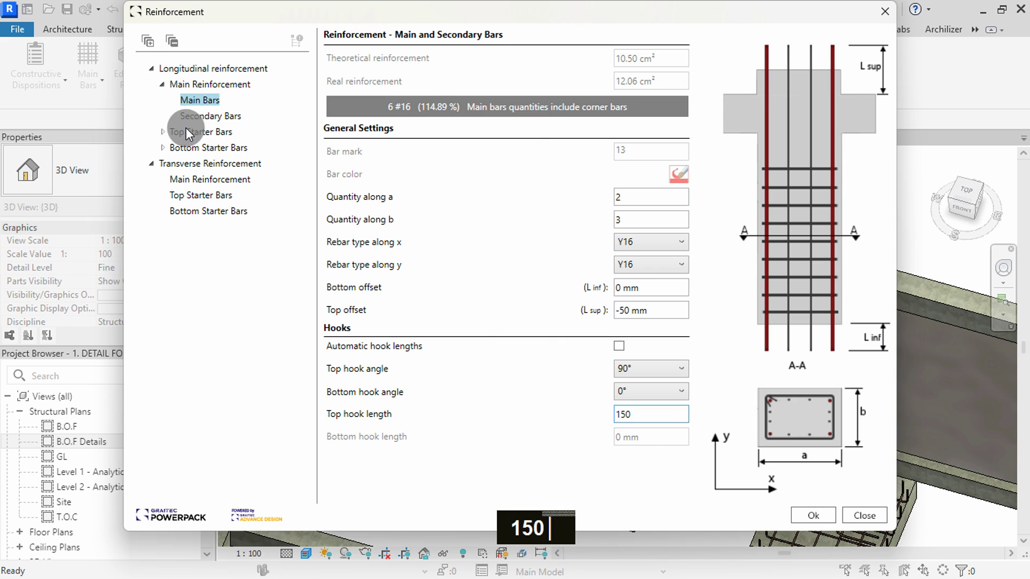
{"action": "type", "text": "0"}
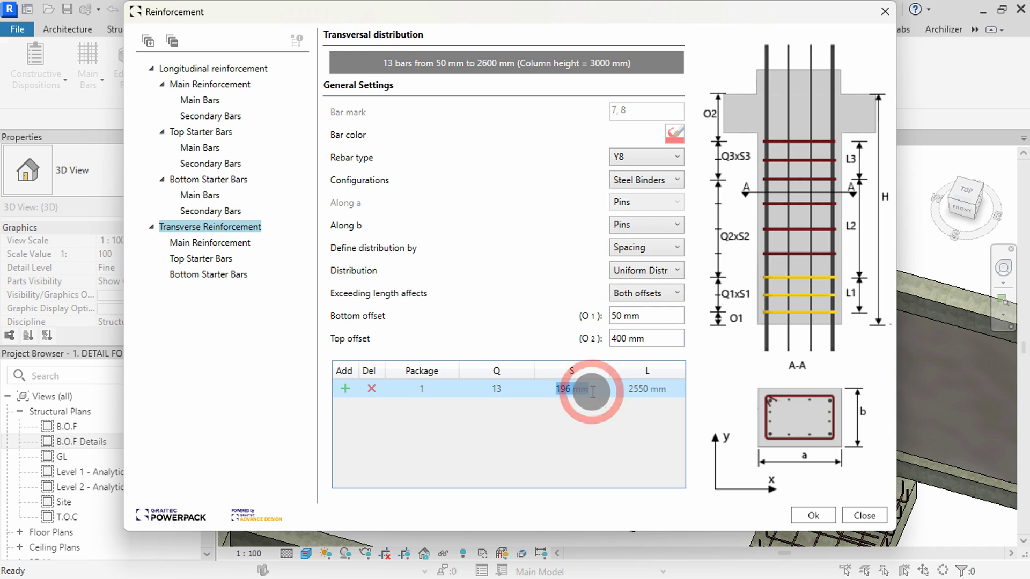
{"action": "type", "text": "150 200"}
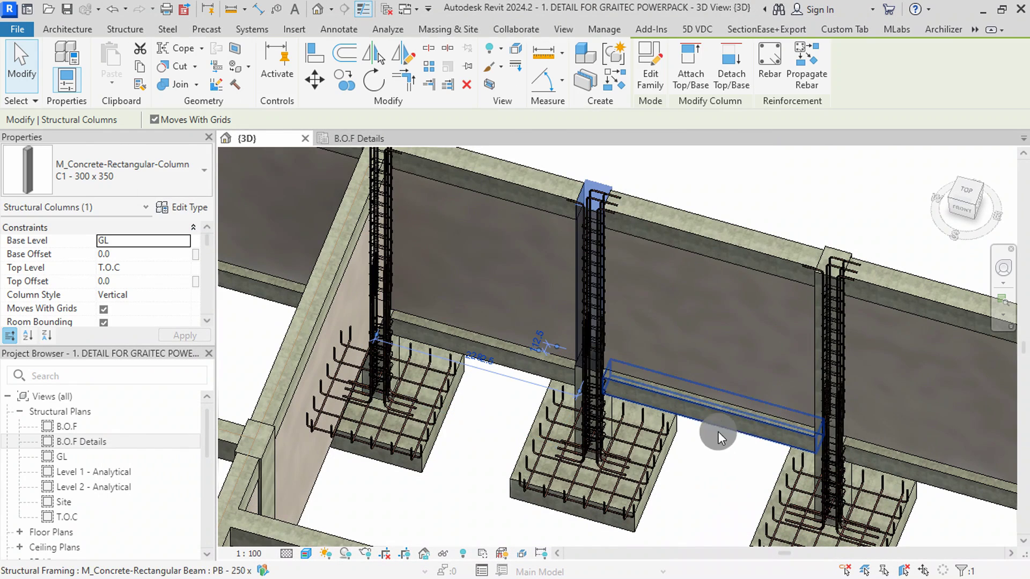
- Tab-select the three hooked top bars in the 3D view and reopen their Main Bars settings
{"action": "scroll", "scroll_direction": "up", "scroll_amount": 3}
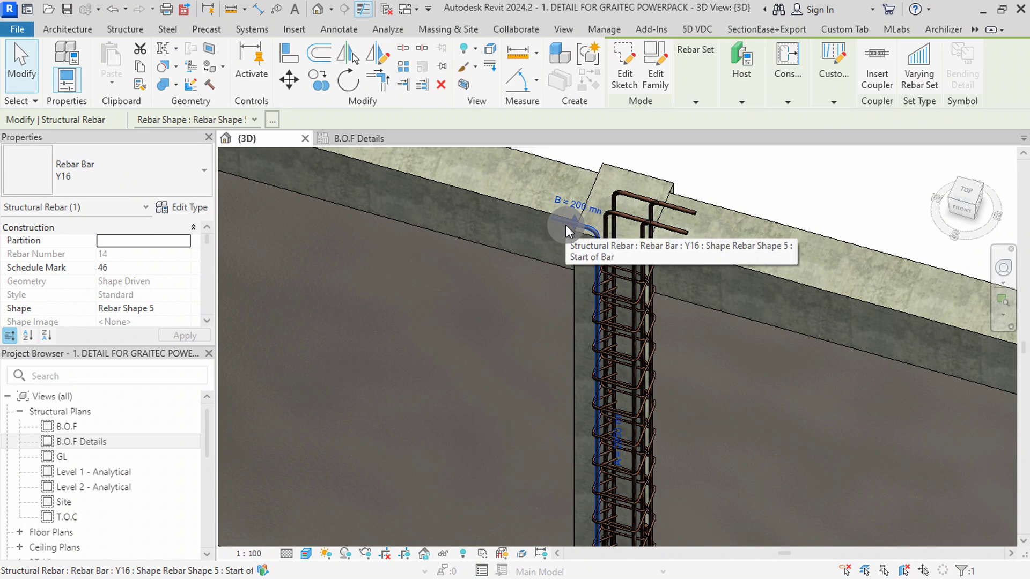
{"action": "left_click", "coordinate": [667, 252]}
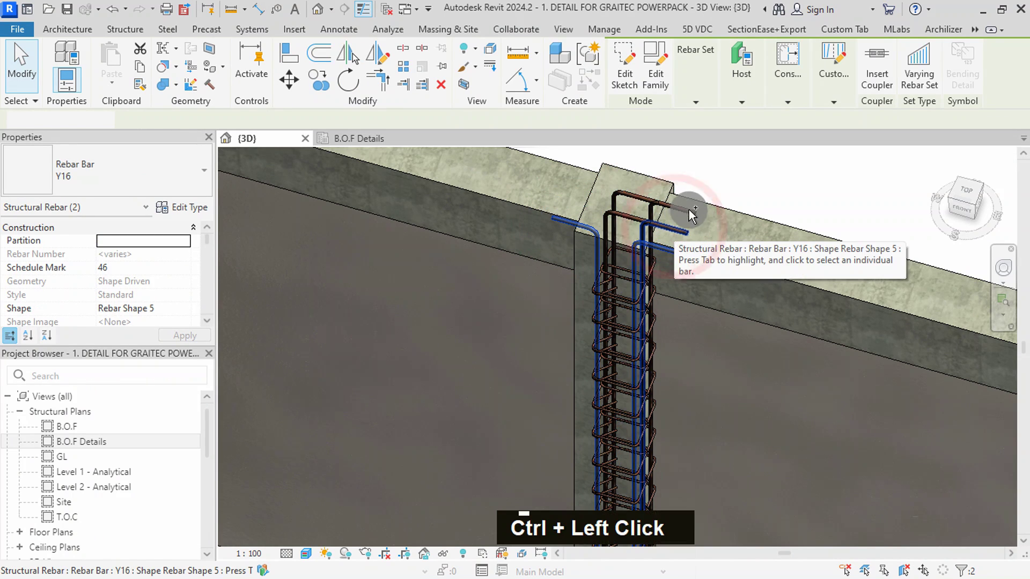
{"action": "left_click", "coordinate": [696, 216]}
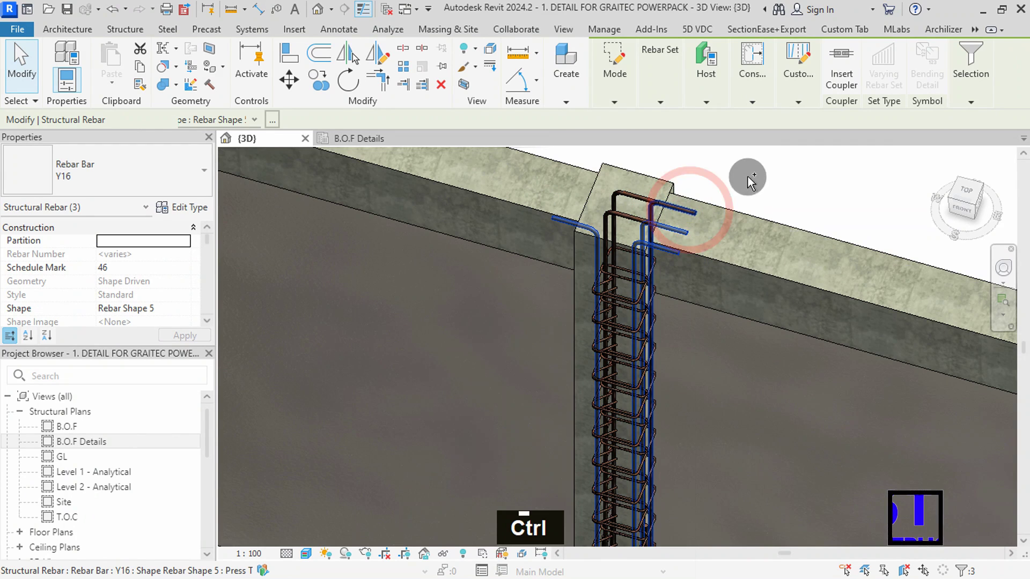
{"action": "key", "text": "space"}
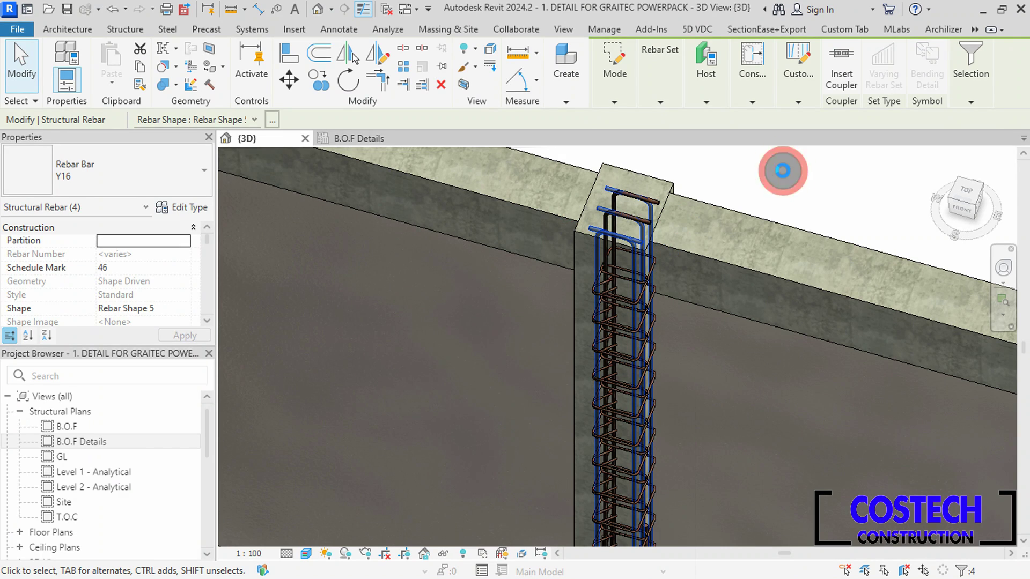
{"action": "key", "text": "Escape"}
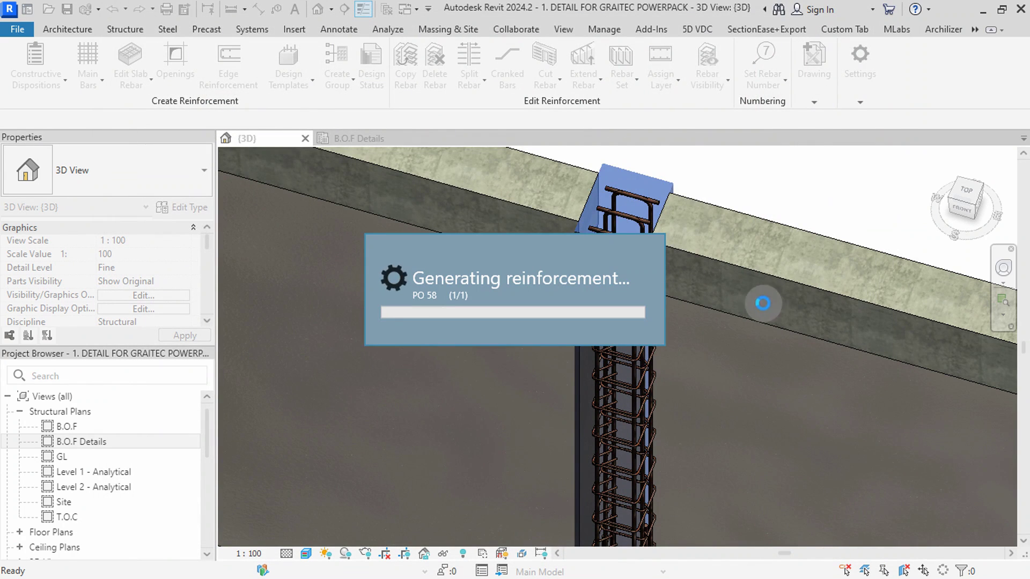
{"action": "scroll", "scroll_direction": "down", "scroll_amount": 3}
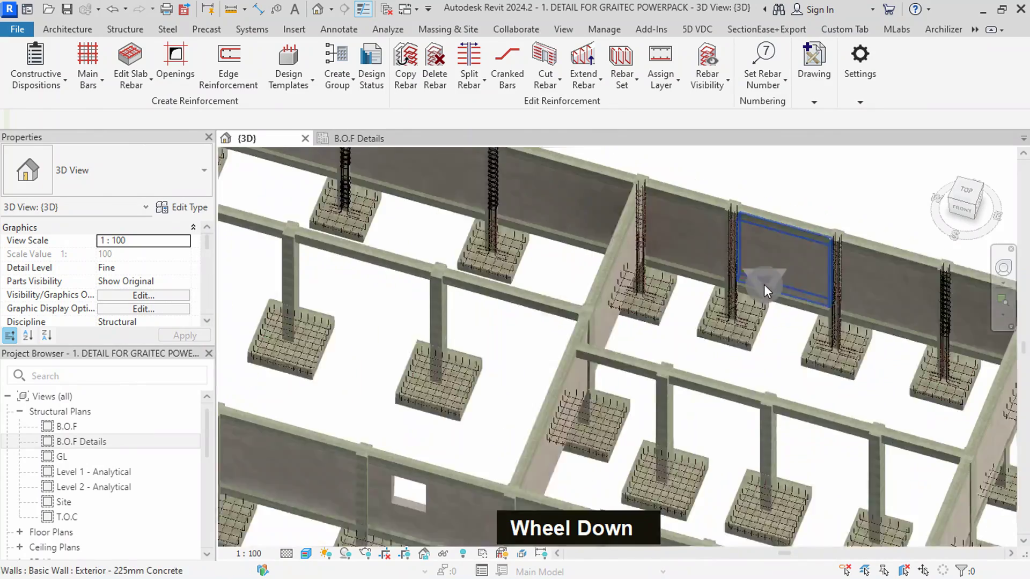
{"action": "middle_click", "coordinate": [880, 245]}
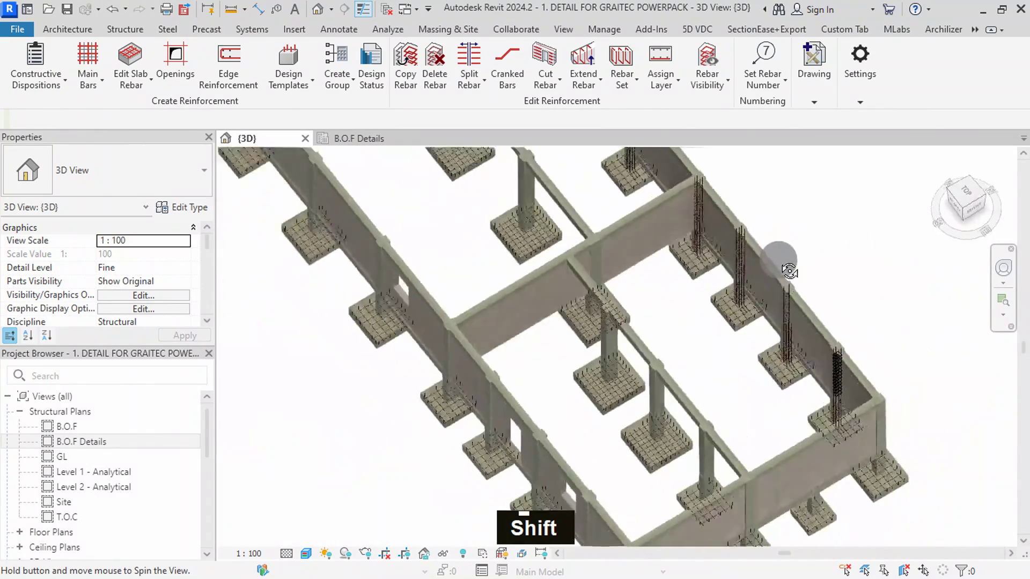
{"action": "scroll", "scroll_direction": "up", "scroll_amount": 3}
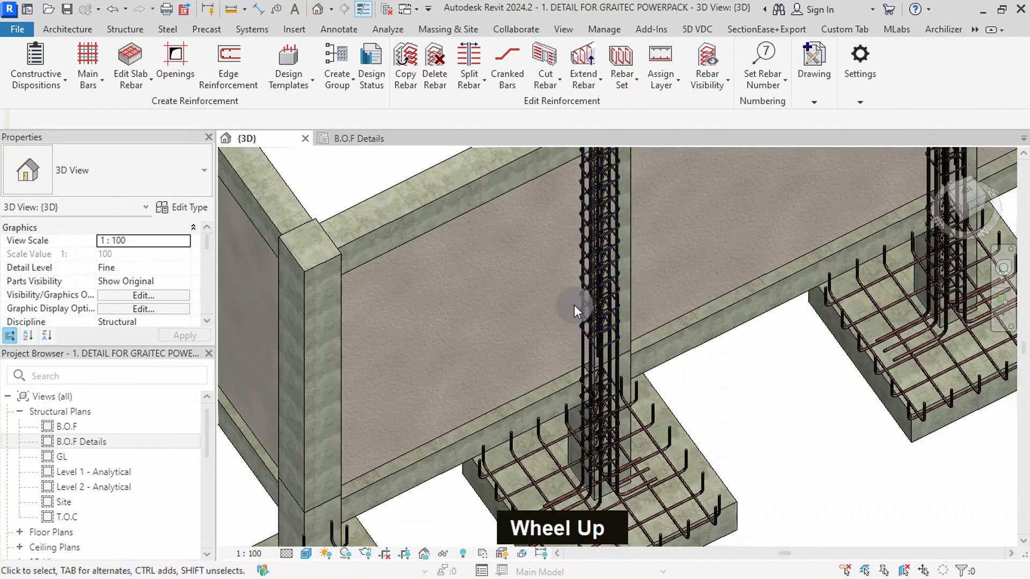
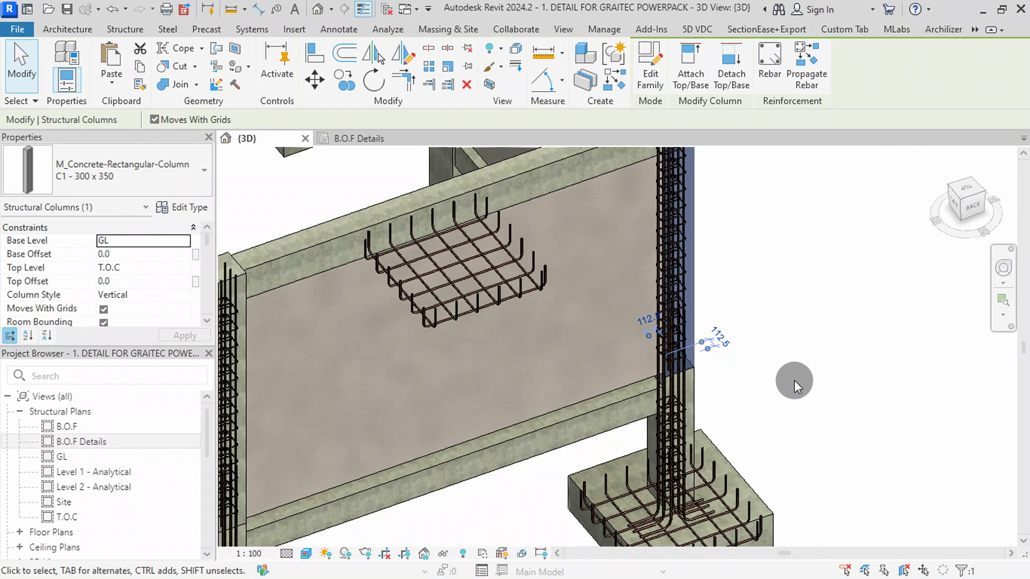
{"action": "scroll", "scroll_direction": "down", "scroll_amount": 3}
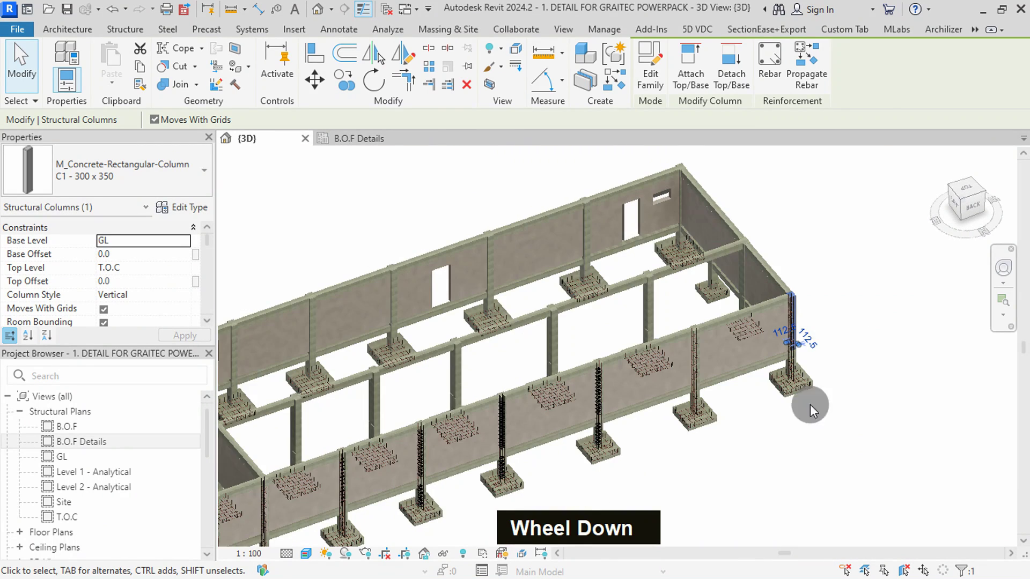
{"action": "scroll", "scroll_direction": "up", "scroll_amount": 3}
{"action": "middle_click", "coordinate": [682, 444]}
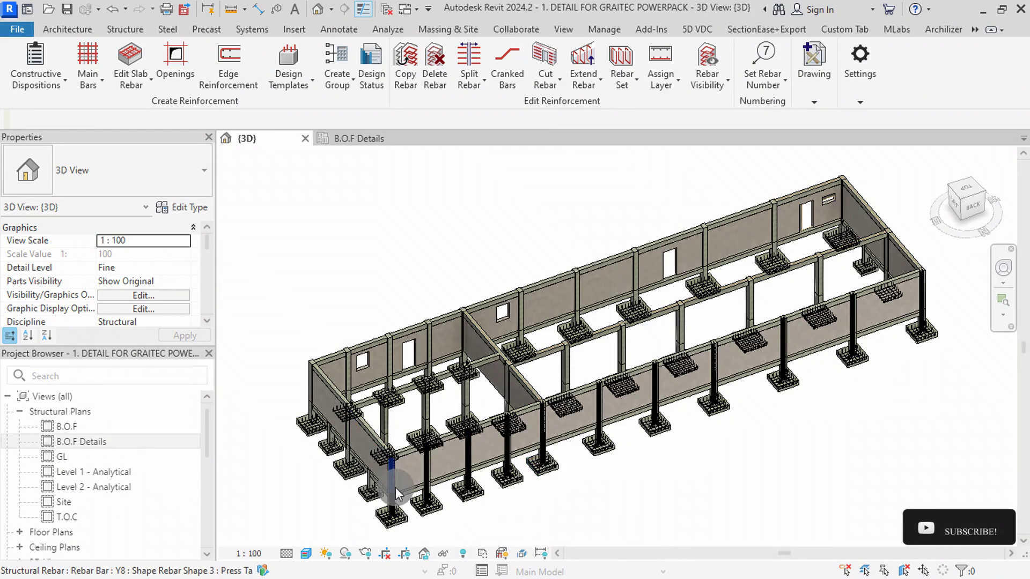
{"action": "scroll", "scroll_direction": "up", "scroll_amount": 3}
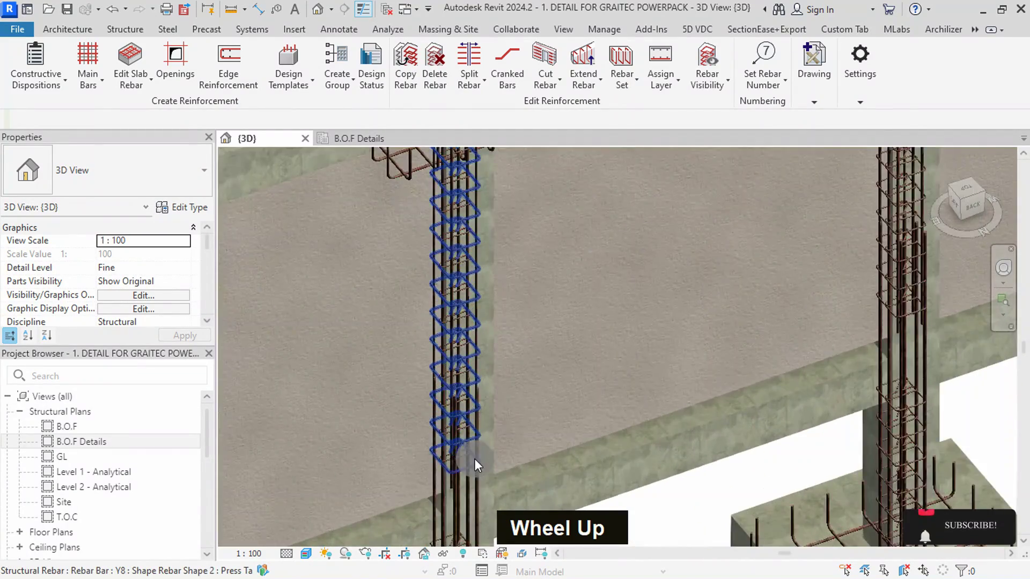
{"action": "scroll", "scroll_direction": "down", "scroll_amount": 3}
{"action": "scroll", "scroll_direction": "up", "scroll_amount": 3}
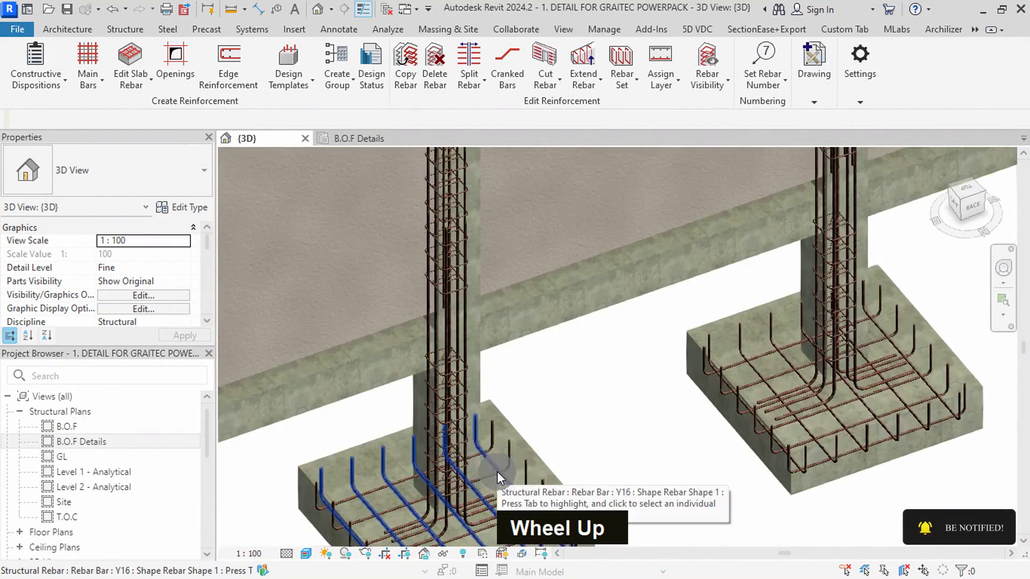
{"action": "scroll", "scroll_direction": "down", "scroll_amount": 3}
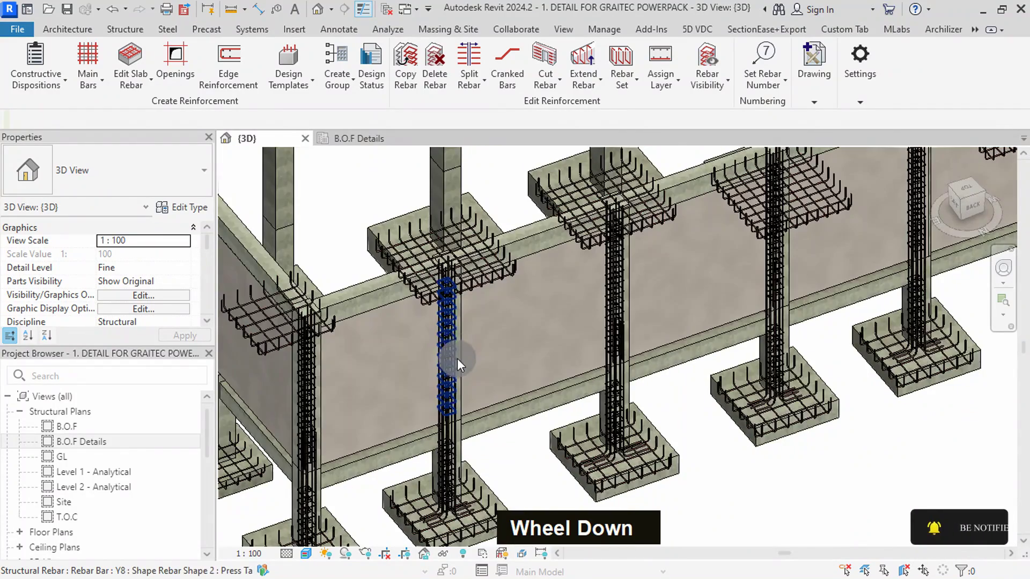
{"action": "scroll", "scroll_direction": "down", "scroll_amount": 3}
{"action": "scroll", "scroll_direction": "up", "scroll_amount": 3}
{"action": "scroll", "scroll_direction": "down", "scroll_amount": 3}
{"action": "scroll", "scroll_direction": "down", "scroll_amount": 3}
{"action": "scroll", "scroll_direction": "up", "scroll_amount": 3}
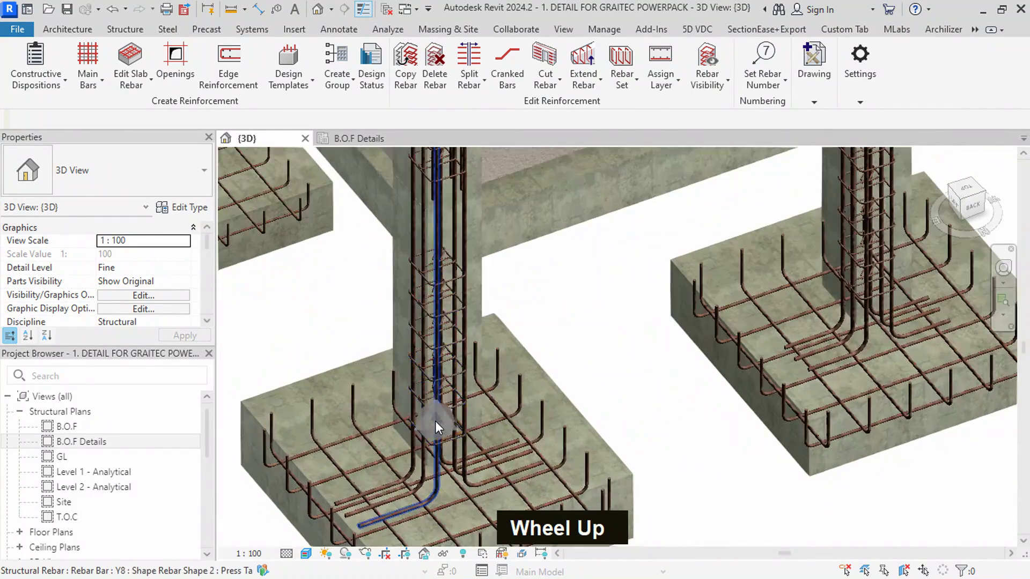